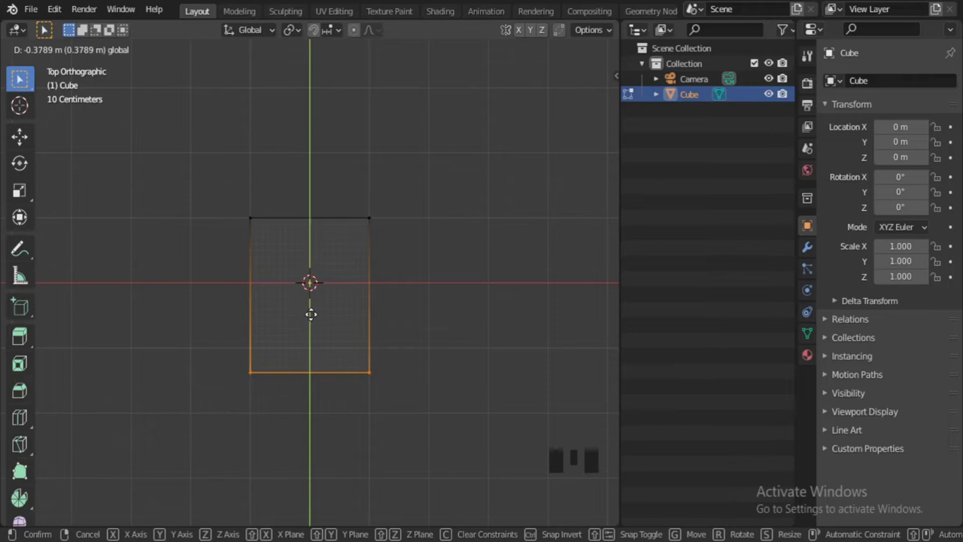
- Scale the cube's bottom edge along X to taper the slice into a wedge
{"action": "key", "text": "s"}
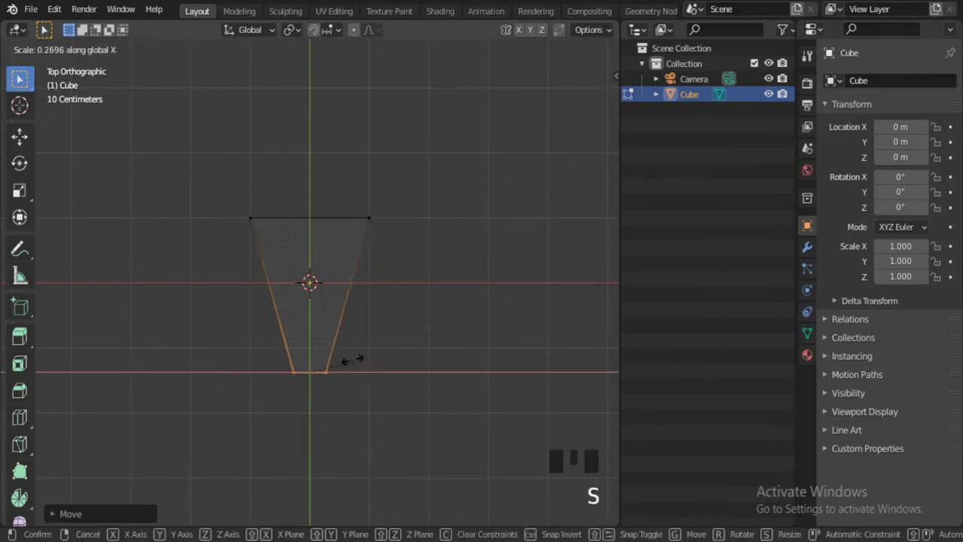
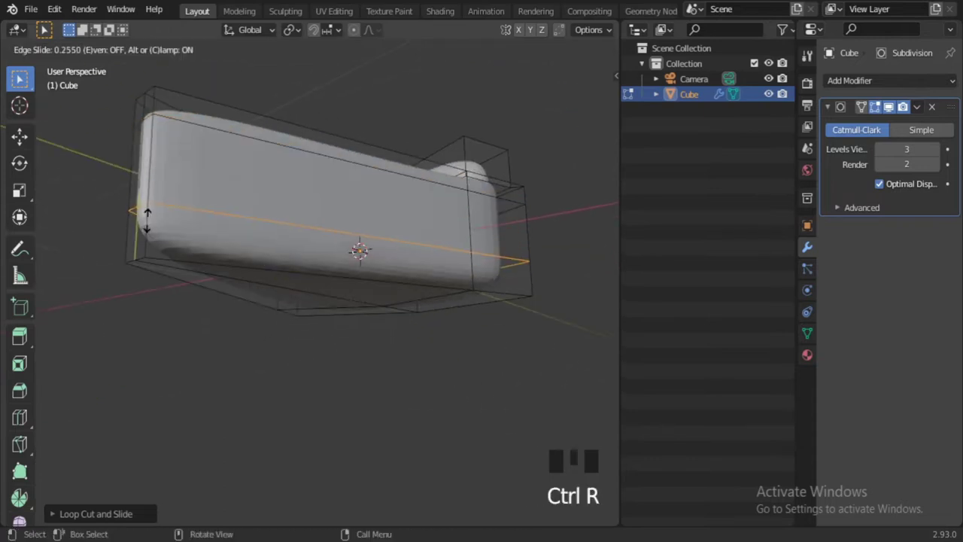
- Slide the crust edge loop tighter, inspect the crust from several angles, and leave Edit Mode
{"action": "key", "text": "Tab"}
{"action": "left_click_drag", "start_coordinate": [256, 262], "coordinate": [296, 319]}
{"action": "left_click_drag", "start_coordinate": [296, 319], "coordinate": [394, 367]}
{"action": "scroll", "scroll_direction": "down", "scroll_amount": 3}
{"action": "left_click_drag", "start_coordinate": [329, 381], "coordinate": [335, 299]}
{"action": "scroll", "scroll_direction": "up", "scroll_amount": 3}
{"action": "left_click_drag", "start_coordinate": [347, 326], "coordinate": [431, 270]}
{"action": "scroll", "scroll_direction": "up", "scroll_amount": 3}
{"action": "middle_click", "coordinate": [410, 282]}
{"action": "key", "text": "Tab"}
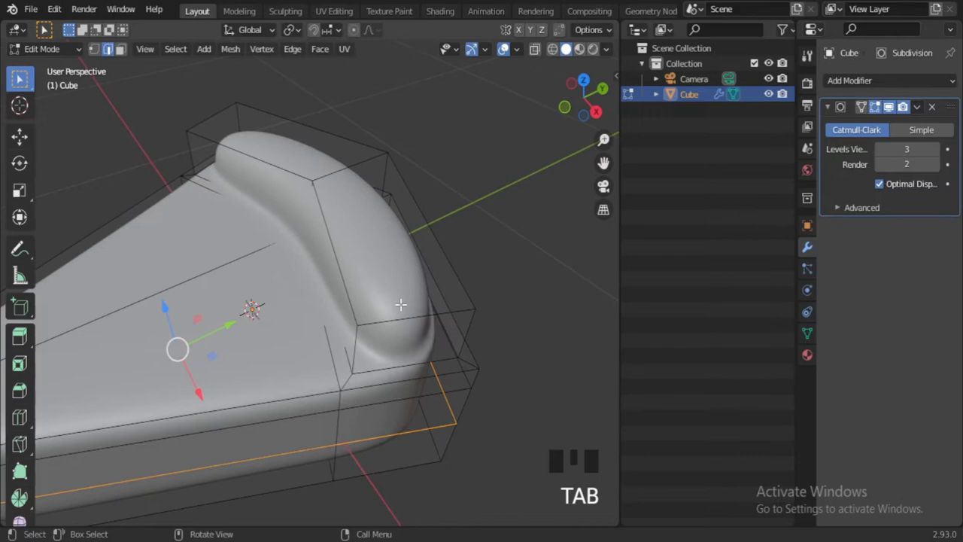
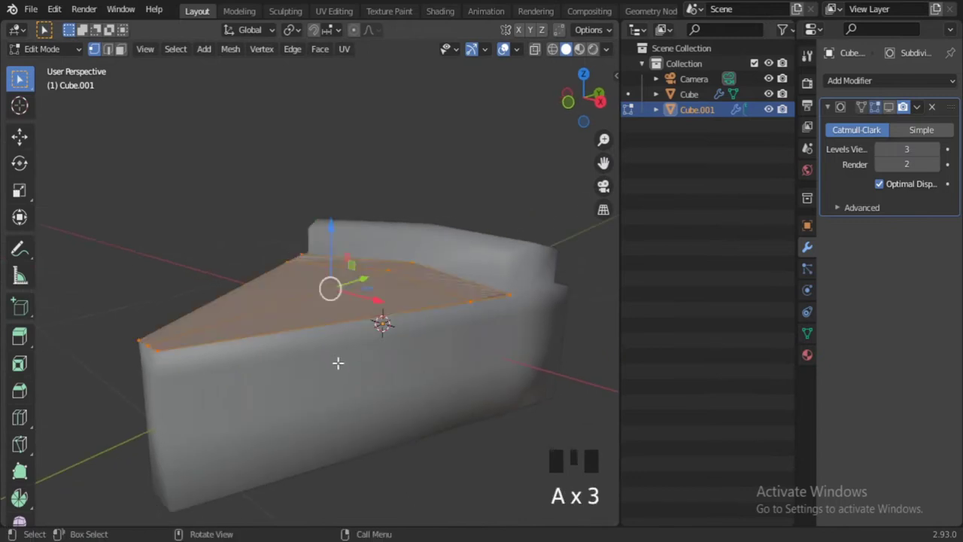
- Extrude the separated cheese faces along their normals to thicken Cube.001
{"action": "key", "text": "e"}
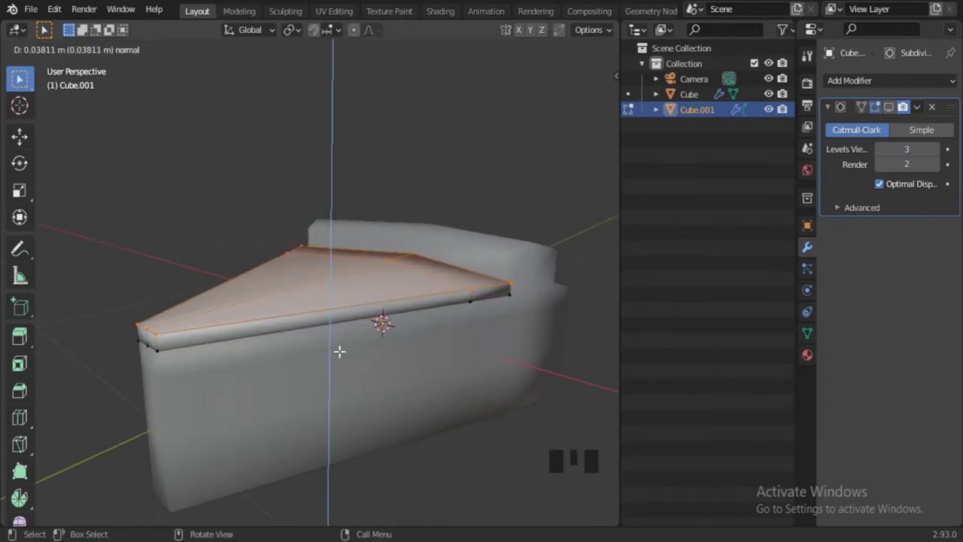
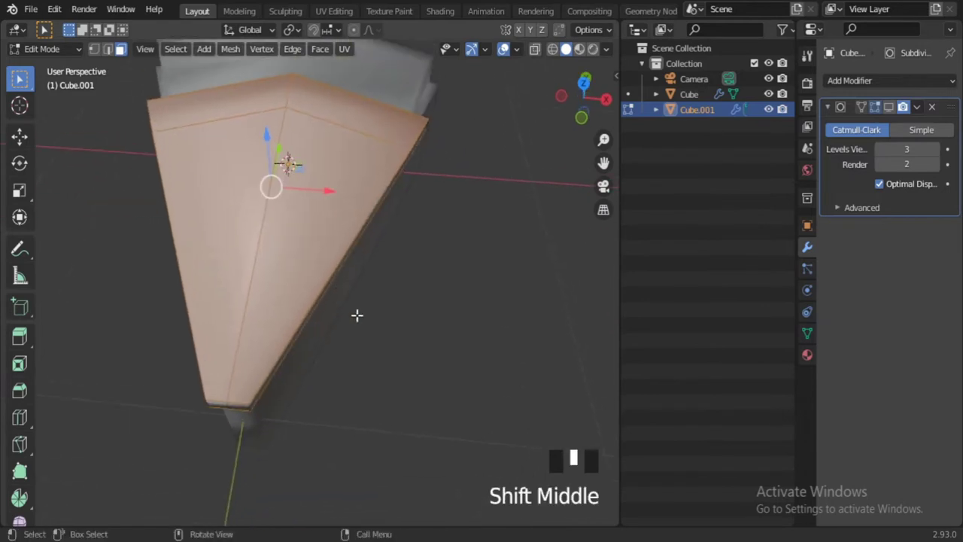
- Inset the cheese layer's top faces, check the drip, and return to editing its mesh
{"action": "key", "text": "i"}
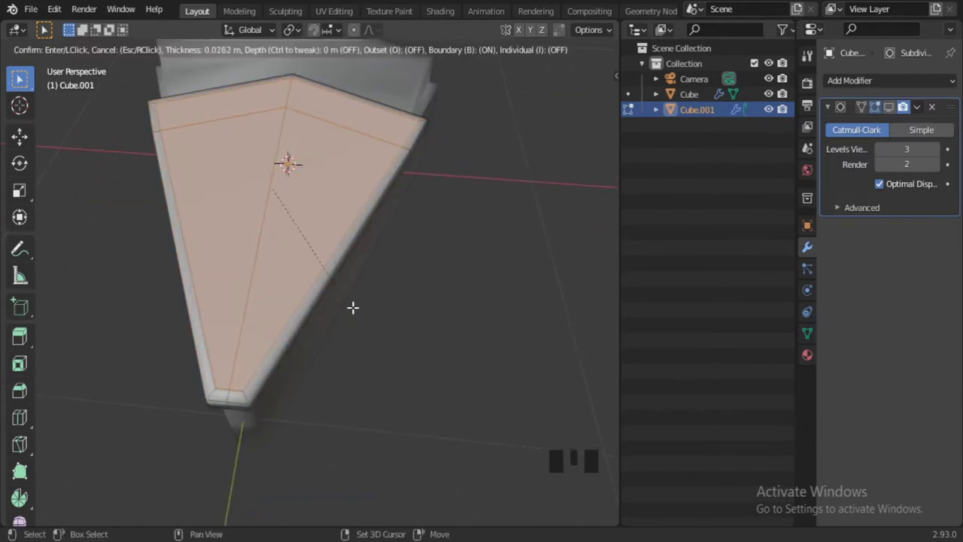
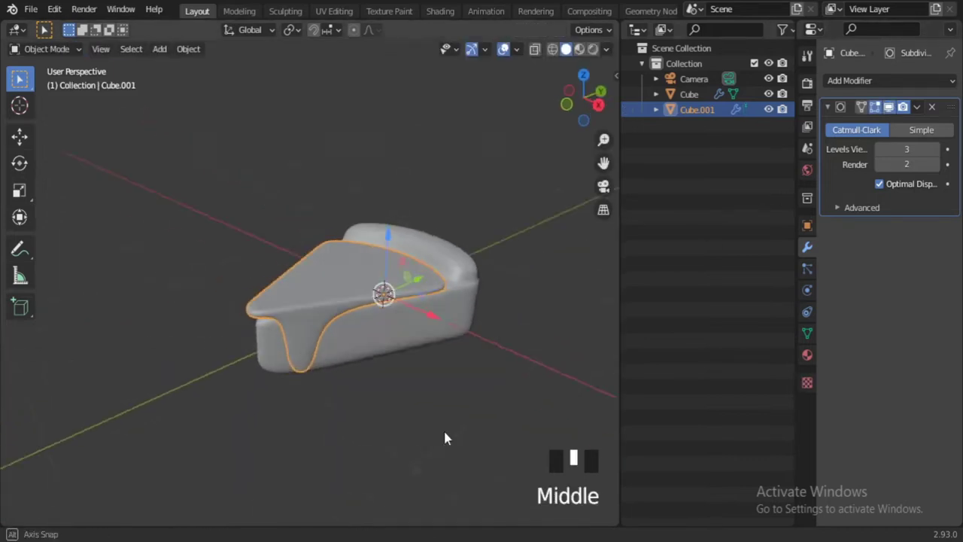
{"action": "scroll", "scroll_direction": "up", "scroll_amount": 3}
{"action": "left_click_drag", "start_coordinate": [382, 359], "coordinate": [387, 341]}
{"action": "key", "text": "Tab"}
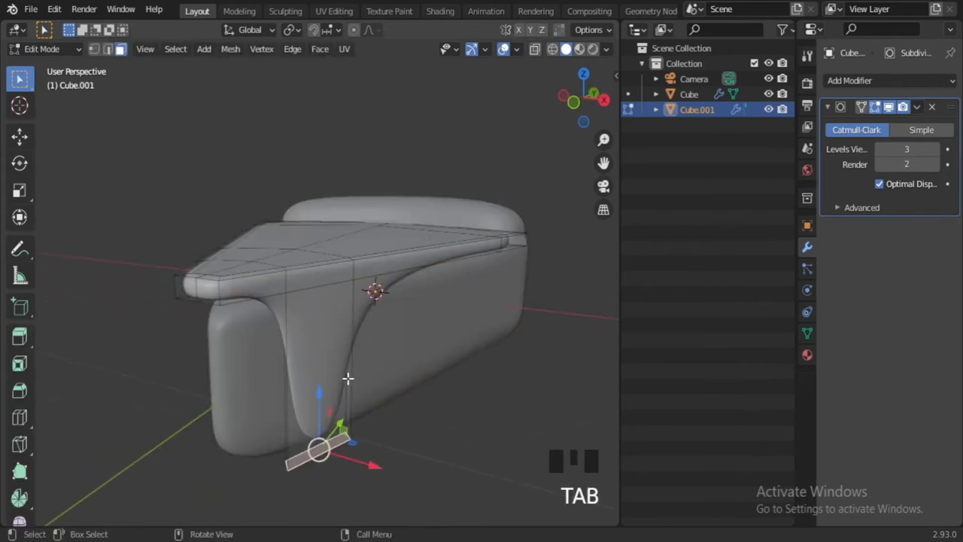
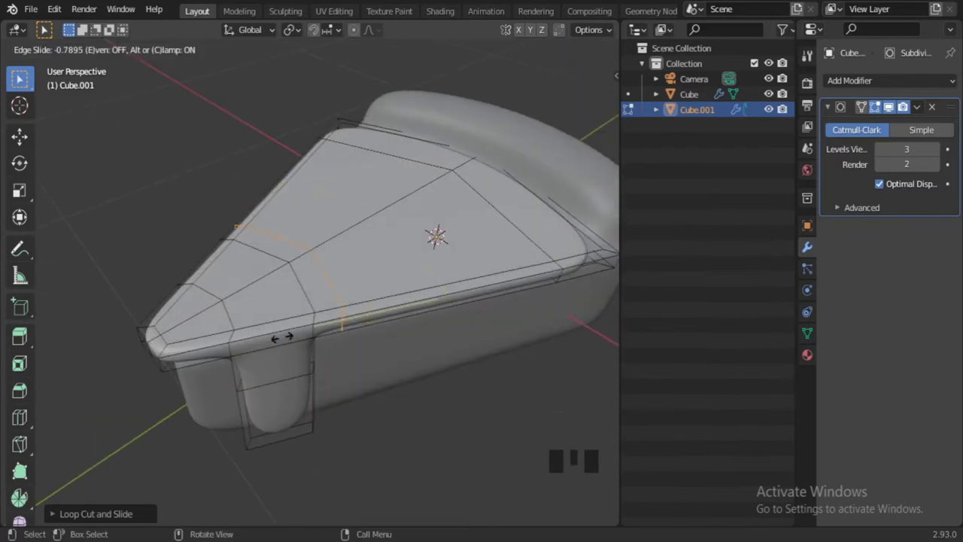
- Add a loop cut across the cheese and slide it toward the tip
{"action": "key", "text": "ctrl+r"}
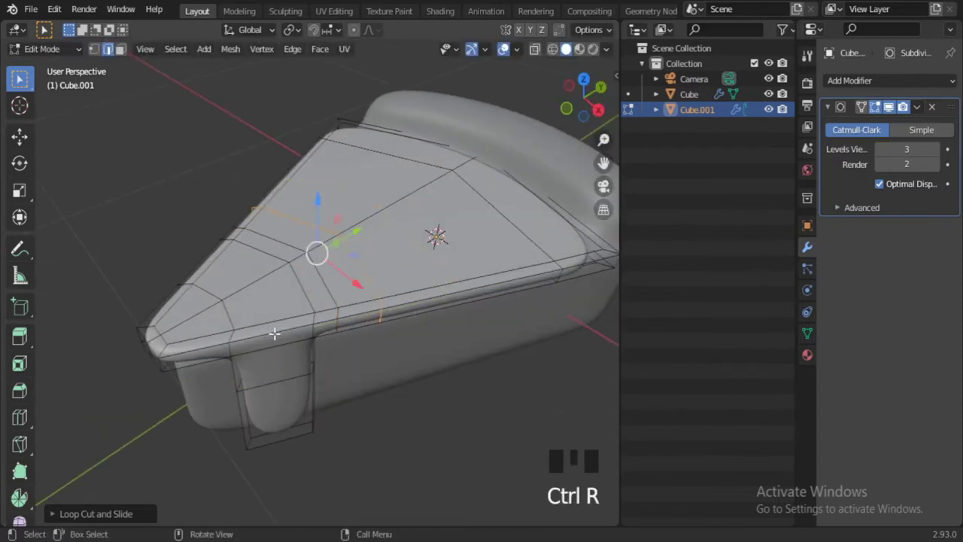
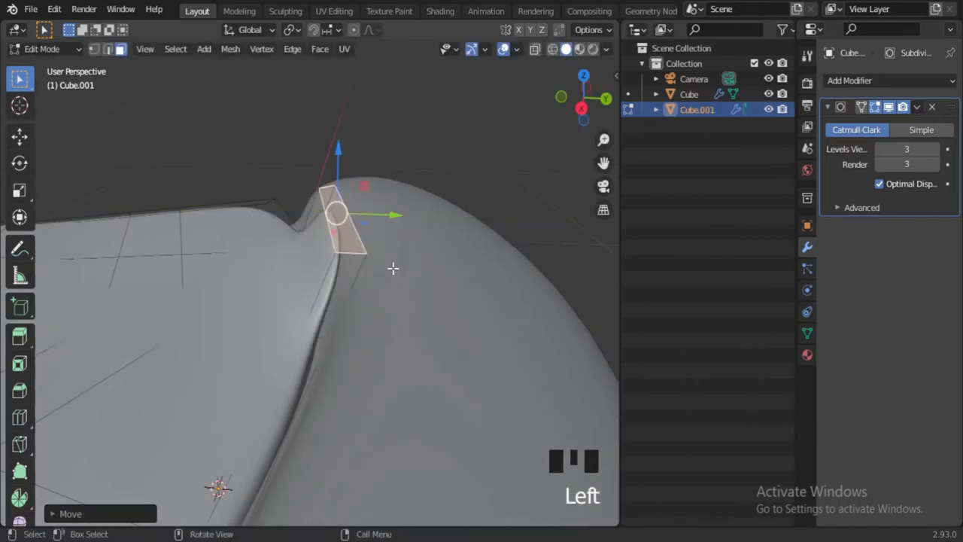
- Add an edge loop through the second cheese drip to firm up its shape
{"action": "scroll", "scroll_direction": "up", "scroll_amount": 3}
{"action": "key", "text": "ctrl+r"}
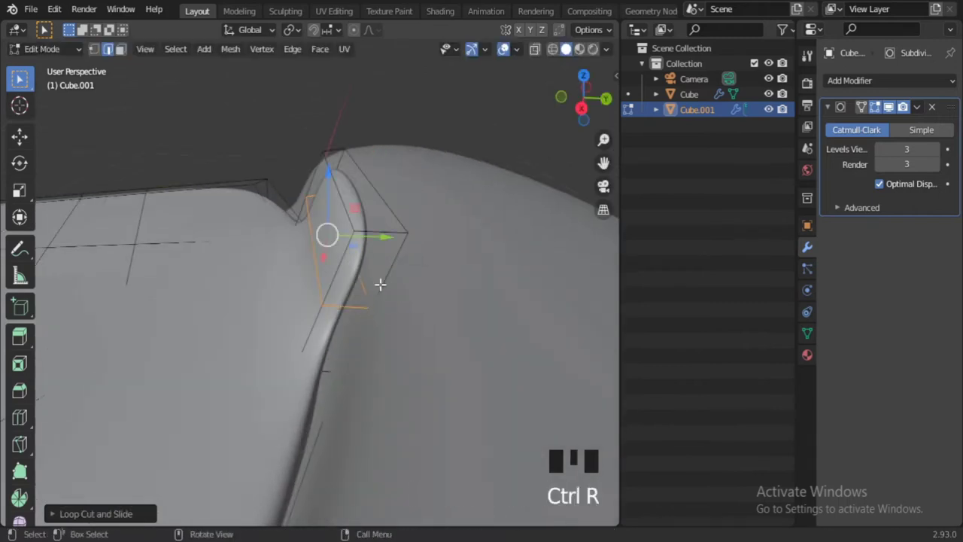
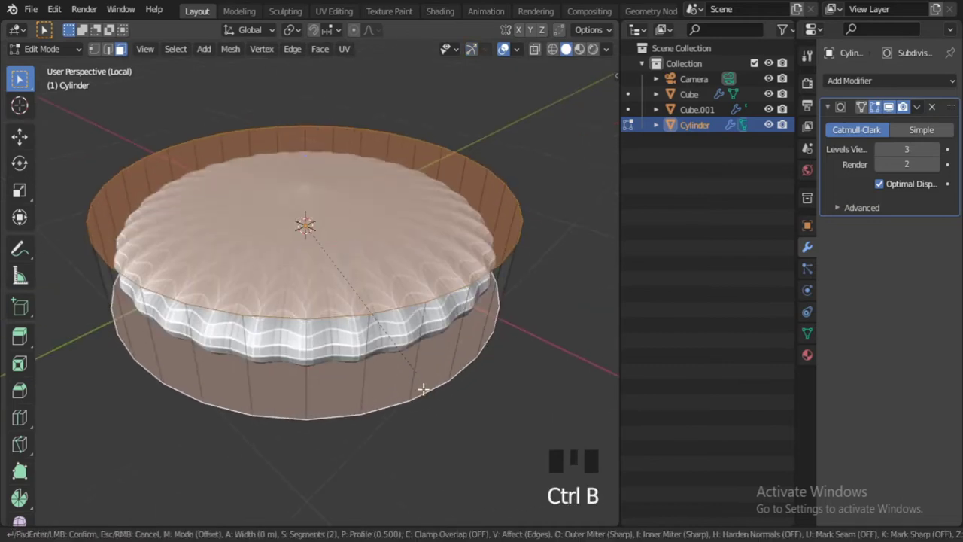
- Undo the earlier top edits and bevel the cylinder's top into a rounded pepperoni
{"action": "key", "text": "Tab"}
{"action": "key", "text": "ctrl+z"}
{"action": "key", "text": "ctrl+z"}
{"action": "key", "text": "ctrl+b"}
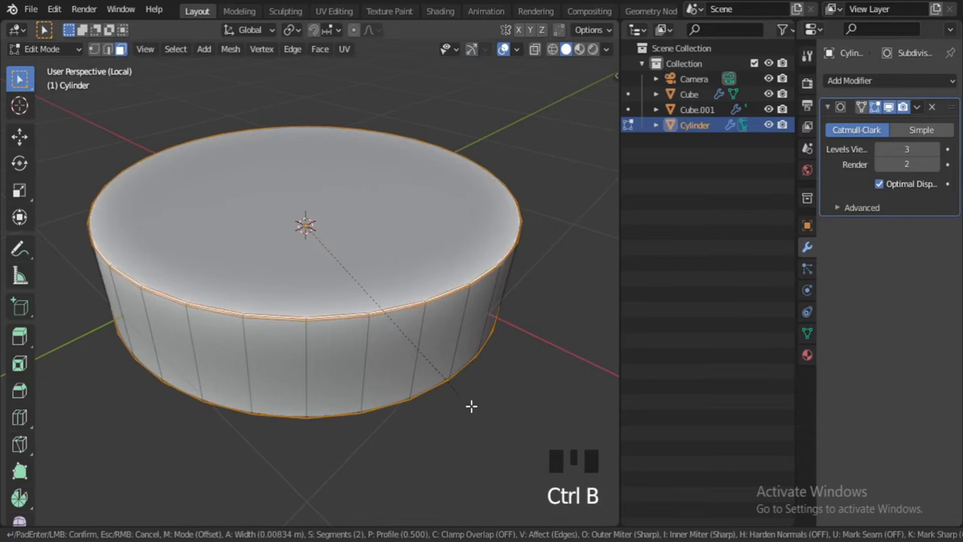
{"action": "key", "text": "Tab"}
- Isolate the pepperoni disc and scale it down while framing it in the view
{"action": "left_click_drag", "start_coordinate": [426, 318], "coordinate": [417, 379]}
{"action": "key", "text": "/"}
{"action": "scroll", "scroll_direction": "down", "scroll_amount": 3}
{"action": "scroll", "scroll_direction": "up", "scroll_amount": 3}
{"action": "scroll", "scroll_direction": "down", "scroll_amount": 3}
{"action": "left_click_drag", "start_coordinate": [431, 405], "coordinate": [436, 365]}
{"action": "key", "text": "s"}
{"action": "left_click", "coordinate": [271, 207]}
{"action": "scroll", "scroll_direction": "up", "scroll_amount": 3}
{"action": "key", "text": "KP_Decimal"}
{"action": "middle_click", "coordinate": [361, 357]}
{"action": "scroll", "scroll_direction": "up", "scroll_amount": 3}
{"action": "scroll", "scroll_direction": "down", "scroll_amount": 3}
{"action": "left_click_drag", "start_coordinate": [367, 405], "coordinate": [406, 367]}
- Shrink the pepperoni further from the top view to fit the slice
{"action": "key", "text": "s"}
{"action": "scroll", "scroll_direction": "down", "scroll_amount": 3}
{"action": "key", "text": "KP_7"}
{"action": "scroll", "scroll_direction": "down", "scroll_amount": 3}
{"action": "middle_click", "coordinate": [378, 289]}
{"action": "scroll", "scroll_direction": "up", "scroll_amount": 3}
{"action": "key", "text": "s"}
- Move and rotate the pepperoni so it rests on the cheese surface
{"action": "key", "text": "g"}
{"action": "left_click_drag", "start_coordinate": [362, 261], "coordinate": [370, 204]}
{"action": "left_click", "coordinate": [370, 204]}
{"action": "key", "text": "KP_Decimal"}
{"action": "scroll", "scroll_direction": "down", "scroll_amount": 3}
{"action": "middle_click", "coordinate": [352, 350]}
{"action": "scroll", "scroll_direction": "up", "scroll_amount": 3}
{"action": "key", "text": "r"}
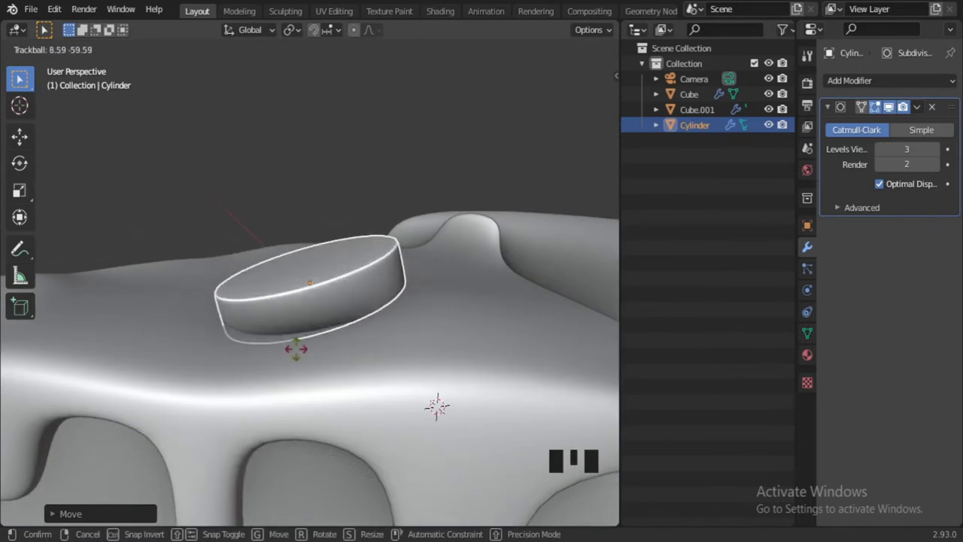
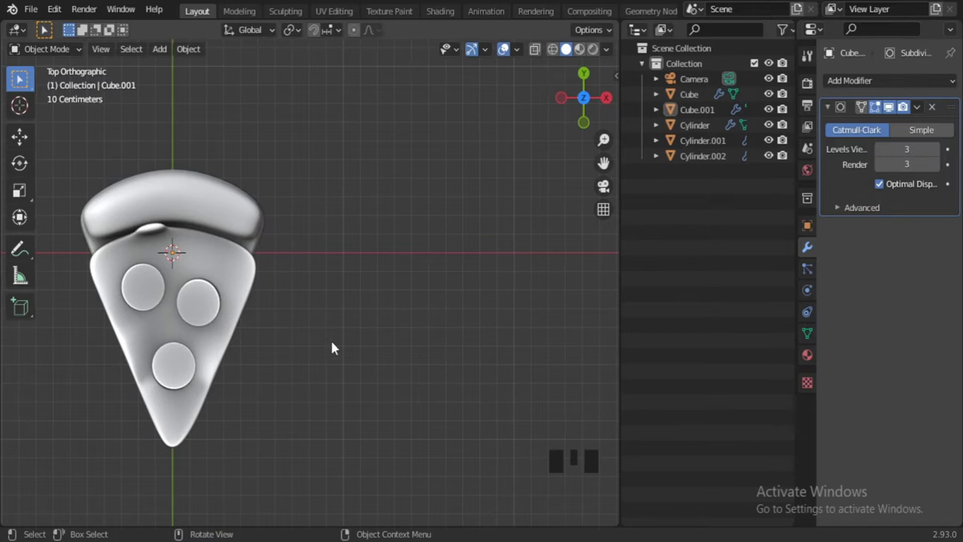
- Add a mesh plane, isolate it, and start scaling it into a leaf shape
{"action": "key", "text": "shift+a"}
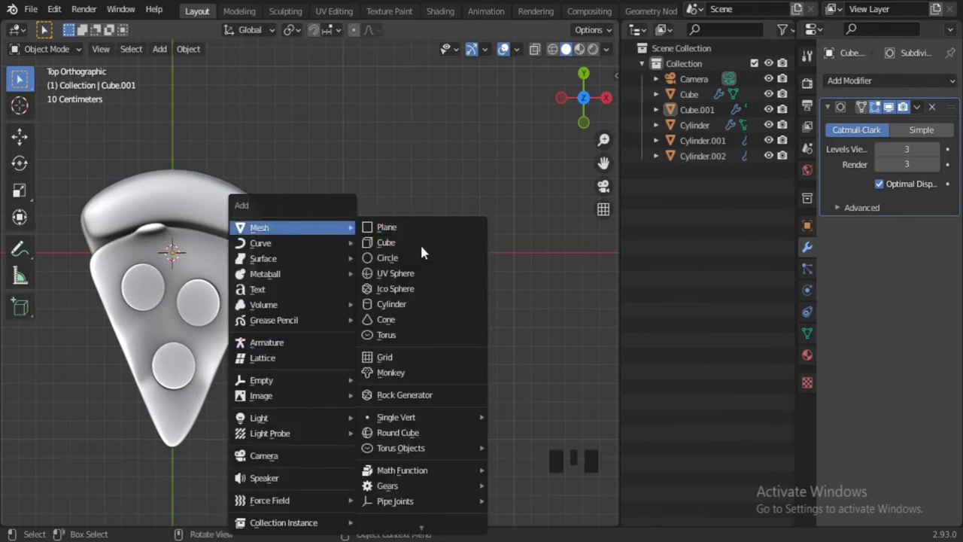
{"action": "scroll", "scroll_direction": "down", "scroll_amount": 3}
{"action": "key", "text": "/"}
{"action": "left_click_drag", "start_coordinate": [372, 383], "coordinate": [414, 392]}
{"action": "key", "text": "s"}
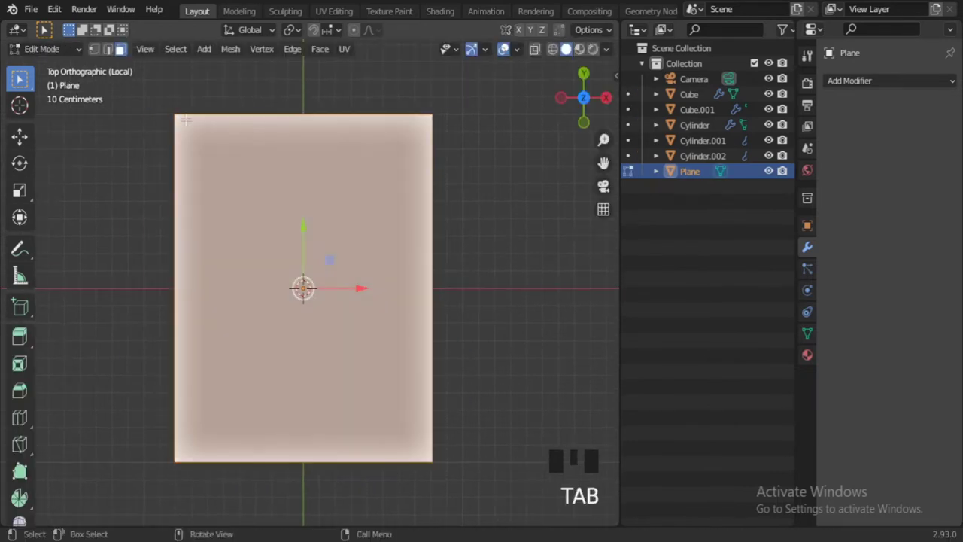
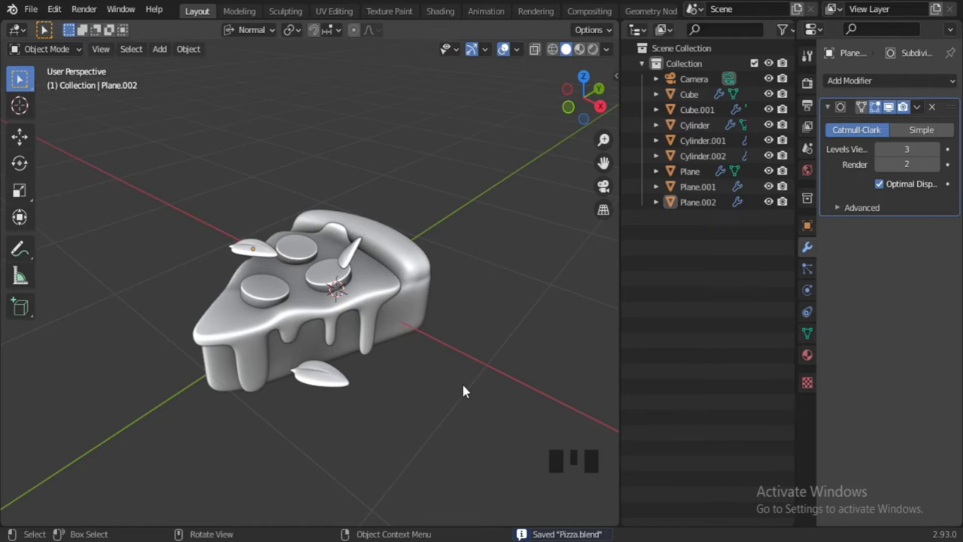
- Add an ico sphere beside the slice and scale it down small
{"action": "scroll", "scroll_direction": "down", "scroll_amount": 3}
{"action": "left_click_drag", "start_coordinate": [417, 359], "coordinate": [431, 324]}
{"action": "key", "text": "shift+a"}
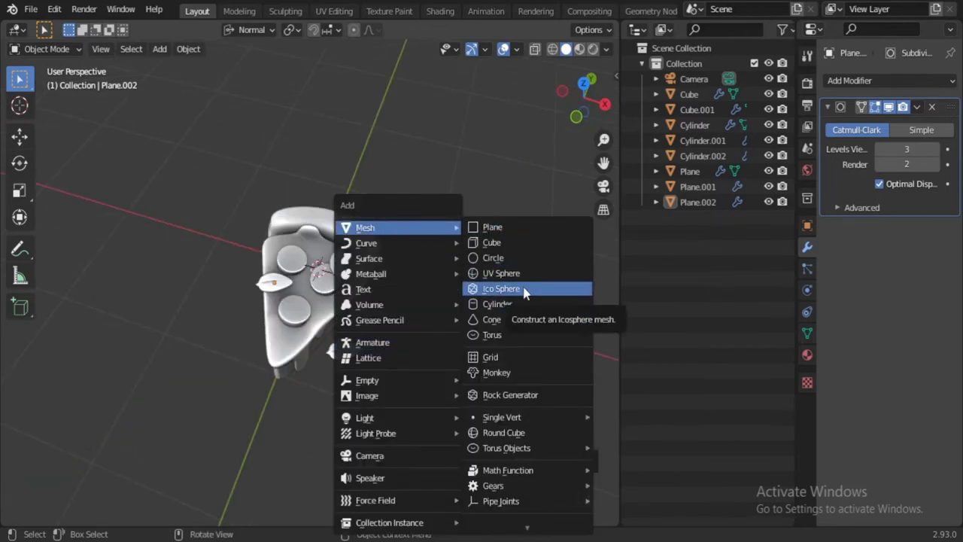
{"action": "left_click", "coordinate": [386, 289]}
{"action": "scroll", "scroll_direction": "down", "scroll_amount": 3}
{"action": "left_click_drag", "start_coordinate": [454, 369], "coordinate": [437, 349]}
{"action": "scroll", "scroll_direction": "up", "scroll_amount": 3}
{"action": "key", "text": "s"}
- Duplicate the sphere twice, scaling and moving the copies into a cluster
{"action": "key", "text": "shift+d"}
{"action": "key", "text": "s"}
{"action": "key", "text": "g"}
{"action": "left_click_drag", "start_coordinate": [447, 289], "coordinate": [374, 237]}
{"action": "left_click", "coordinate": [374, 237]}
{"action": "left_click_drag", "start_coordinate": [374, 238], "coordinate": [426, 317]}
{"action": "key", "text": "shift+d"}
{"action": "left_click", "coordinate": [379, 251]}
- Resize and reposition the cluster's spheres from the top view
{"action": "scroll", "scroll_direction": "down", "scroll_amount": 3}
{"action": "key", "text": "s"}
{"action": "middle_click", "coordinate": [311, 303]}
{"action": "scroll", "scroll_direction": "up", "scroll_amount": 3}
{"action": "key", "text": "KP_7"}
{"action": "key", "text": "g"}
{"action": "key", "text": "s"}
{"action": "middle_click", "coordinate": [294, 257]}
{"action": "scroll", "scroll_direction": "up", "scroll_amount": 3}
{"action": "left_click", "coordinate": [279, 385]}
{"action": "scroll", "scroll_direction": "down", "scroll_amount": 3}
{"action": "key", "text": "KP_7"}
- Duplicate the spheres and move and scale them into a second cluster beside the slice
{"action": "scroll", "scroll_direction": "up", "scroll_amount": 3}
{"action": "left_click_drag", "start_coordinate": [363, 335], "coordinate": [383, 379]}
{"action": "left_click_drag", "start_coordinate": [383, 379], "coordinate": [376, 268]}
{"action": "left_click_drag", "start_coordinate": [381, 281], "coordinate": [391, 261]}
{"action": "left_click_drag", "start_coordinate": [394, 265], "coordinate": [404, 383]}
{"action": "key", "text": "shift+d"}
{"action": "scroll", "scroll_direction": "down", "scroll_amount": 3}
{"action": "key", "text": "g"}
{"action": "key", "text": "s"}
{"action": "key", "text": "g"}
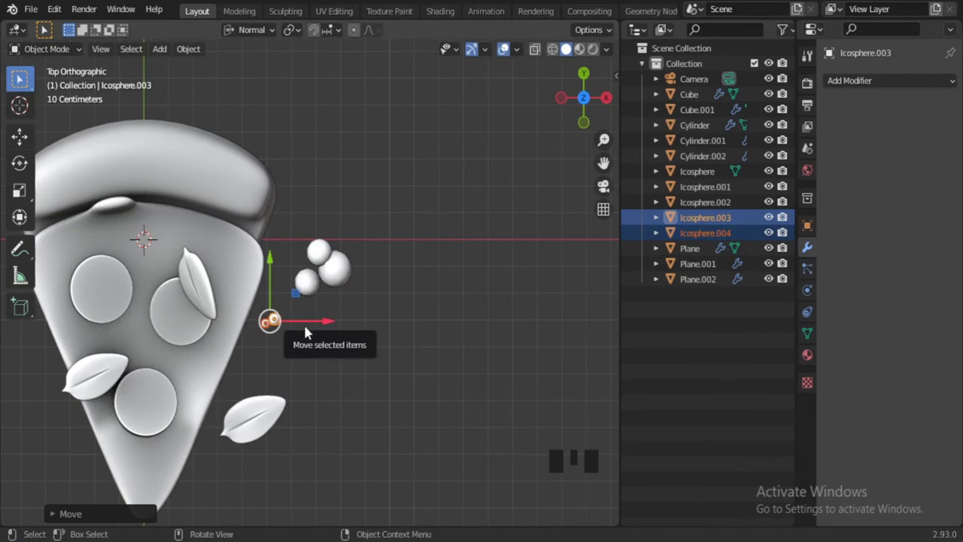
{"action": "scroll", "scroll_direction": "down", "scroll_amount": 3}
{"action": "scroll", "scroll_direction": "down", "scroll_amount": 3}
{"action": "key", "text": "shift+d"}
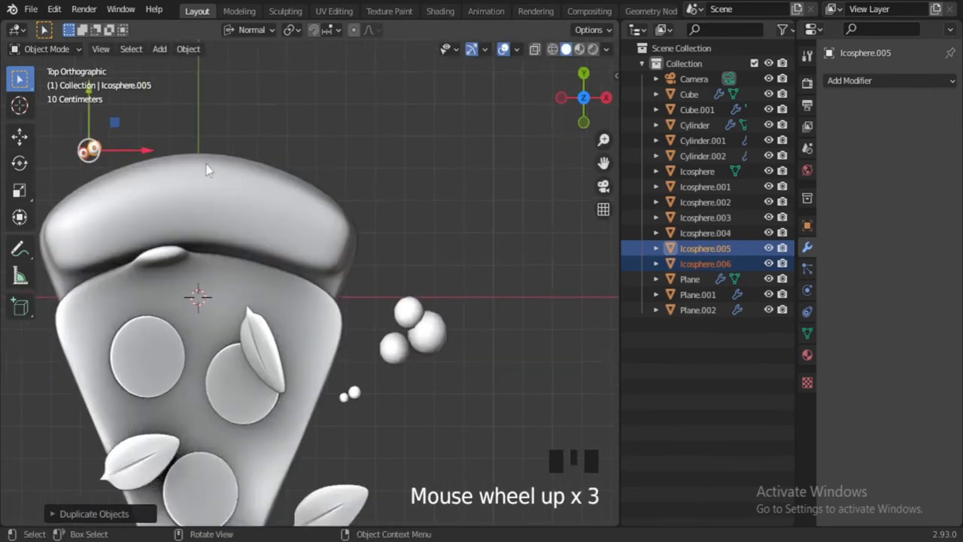
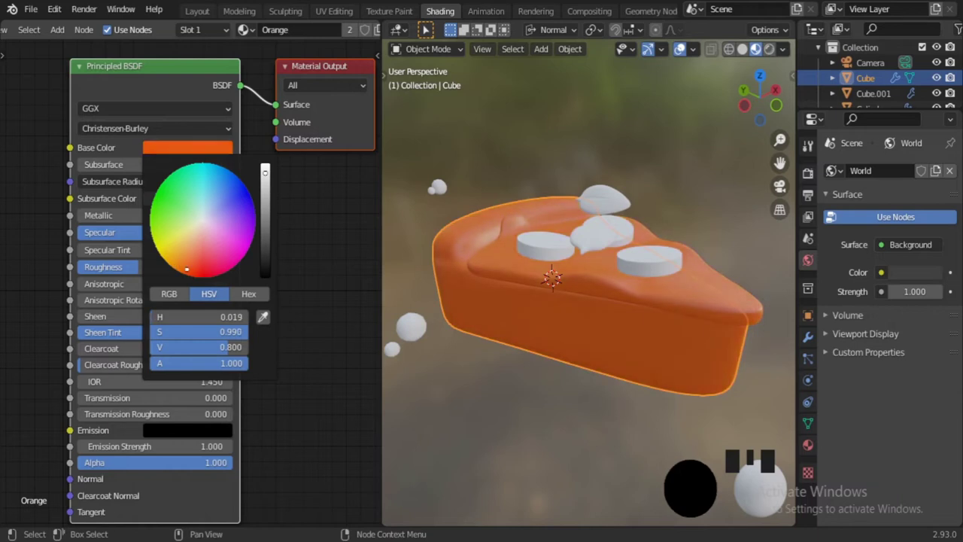
- Name the materials and give the leaf a green colour and the crust an orange one
{"action": "left_click", "coordinate": [509, 272]}
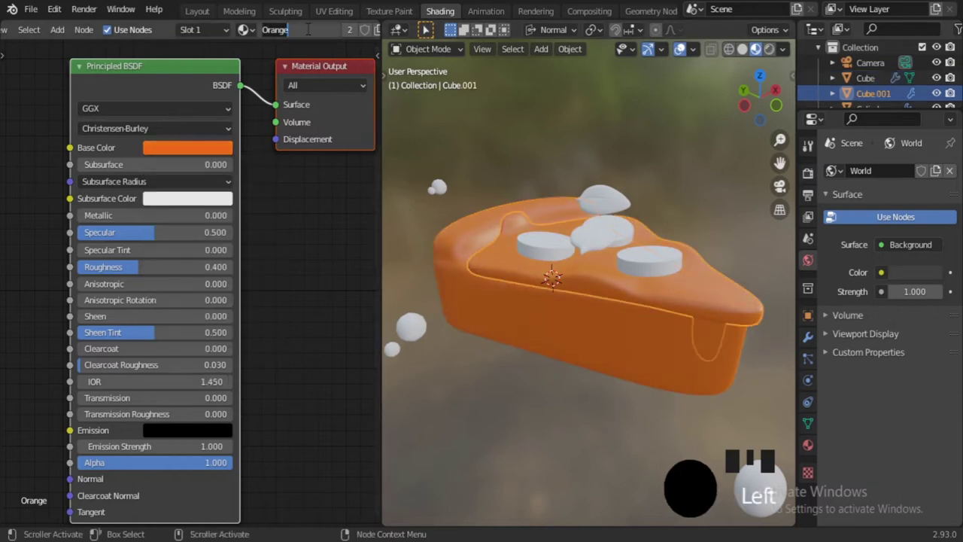
{"action": "key", "text": "l"}
{"action": "left_click_drag", "start_coordinate": [353, 39], "coordinate": [458, 253]}
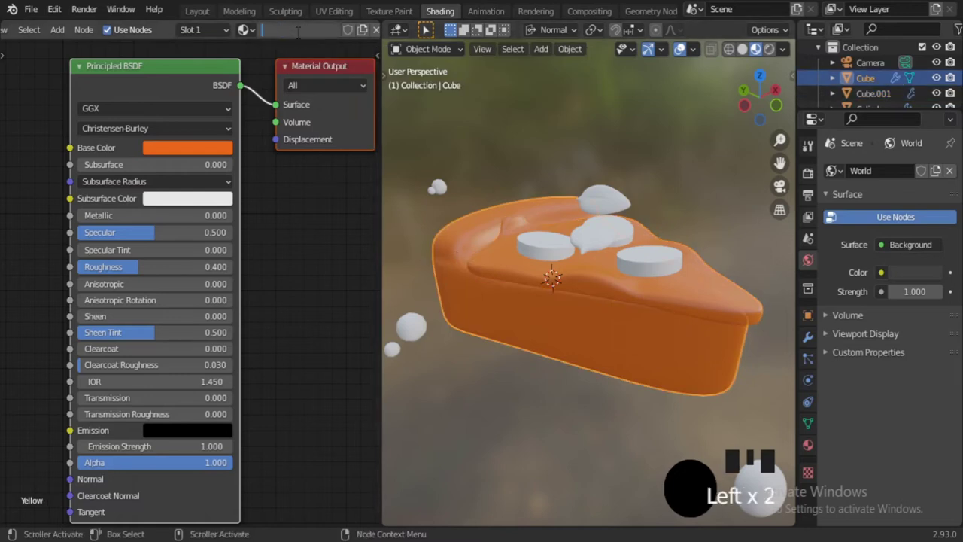
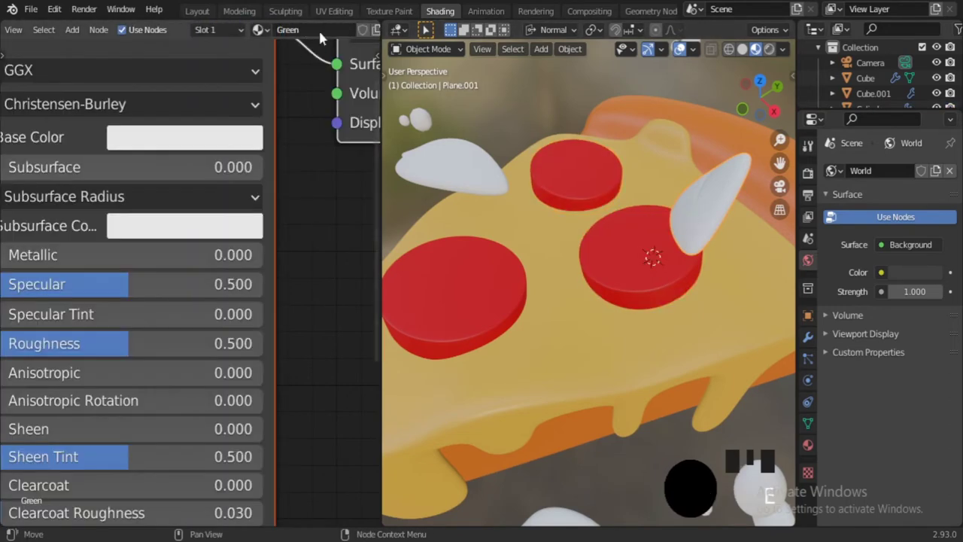
{"action": "left_click", "coordinate": [209, 275]}
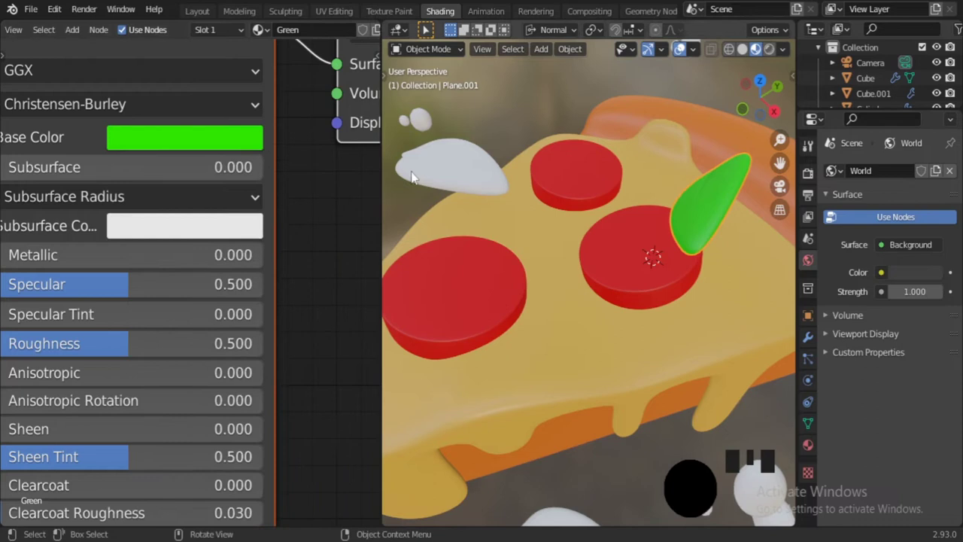
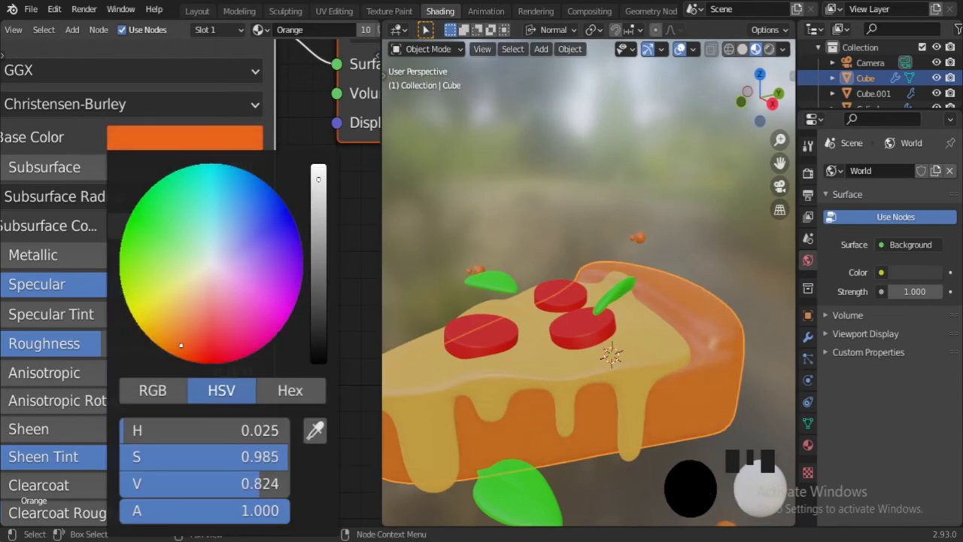
{"action": "left_click", "coordinate": [538, 227]}
{"action": "scroll", "scroll_direction": "down", "scroll_amount": 3}
{"action": "scroll", "scroll_direction": "up", "scroll_amount": 3}
- Switch to the Layout workspace and split the viewport into two views
{"action": "left_click", "coordinate": [210, 13]}
{"action": "scroll", "scroll_direction": "down", "scroll_amount": 3}
{"action": "scroll", "scroll_direction": "up", "scroll_amount": 3}
{"action": "scroll", "scroll_direction": "up", "scroll_amount": 3}
{"action": "left_click", "coordinate": [473, 416]}
{"action": "left_click_drag", "start_coordinate": [449, 426], "coordinate": [453, 375]}
{"action": "scroll", "scroll_direction": "up", "scroll_amount": 3}
{"action": "left_click", "coordinate": [463, 372]}
{"action": "left_click", "coordinate": [466, 459]}
- Select the camera and clear its location back to the origin
{"action": "double_click", "coordinate": [405, 350]}
{"action": "key", "text": "ctrl+p"}
{"action": "left_click", "coordinate": [422, 446]}
{"action": "left_click", "coordinate": [419, 474]}
{"action": "key", "text": "g"}
{"action": "left_click", "coordinate": [417, 314]}
{"action": "left_click", "coordinate": [274, 268]}
{"action": "left_click", "coordinate": [405, 373]}
- Clear the camera's rotation and start rotating the slice for the shot
{"action": "key", "text": "g"}
{"action": "scroll", "scroll_direction": "down", "scroll_amount": 3}
{"action": "left_click", "coordinate": [377, 394]}
{"action": "middle_click", "coordinate": [369, 399]}
{"action": "scroll", "scroll_direction": "up", "scroll_amount": 3}
{"action": "left_click_drag", "start_coordinate": [357, 350], "coordinate": [209, 352]}
- Select the camera, jump into camera view and start rotating it to face the pizza slice
{"action": "key", "text": "t"}
{"action": "key", "text": "r"}
{"action": "left_click", "coordinate": [182, 314]}
{"action": "key", "text": "KP_Decimal"}
{"action": "key", "text": "KP_0"}
{"action": "scroll", "scroll_direction": "down", "scroll_amount": 3}
{"action": "scroll", "scroll_direction": "up", "scroll_amount": 3}
{"action": "left_click", "coordinate": [124, 300]}
{"action": "key", "text": "r"}
{"action": "scroll", "scroll_direction": "up", "scroll_amount": 3}
{"action": "key", "text": "r"}
{"action": "left_click_drag", "start_coordinate": [624, 212], "coordinate": [639, 365]}
- Rotate the camera 90° upright on X and pull it back along Y so the slice fills the frame
{"action": "key", "text": "r"}
{"action": "key", "text": "r"}
{"action": "key", "text": "r"}
{"action": "key", "text": "r"}
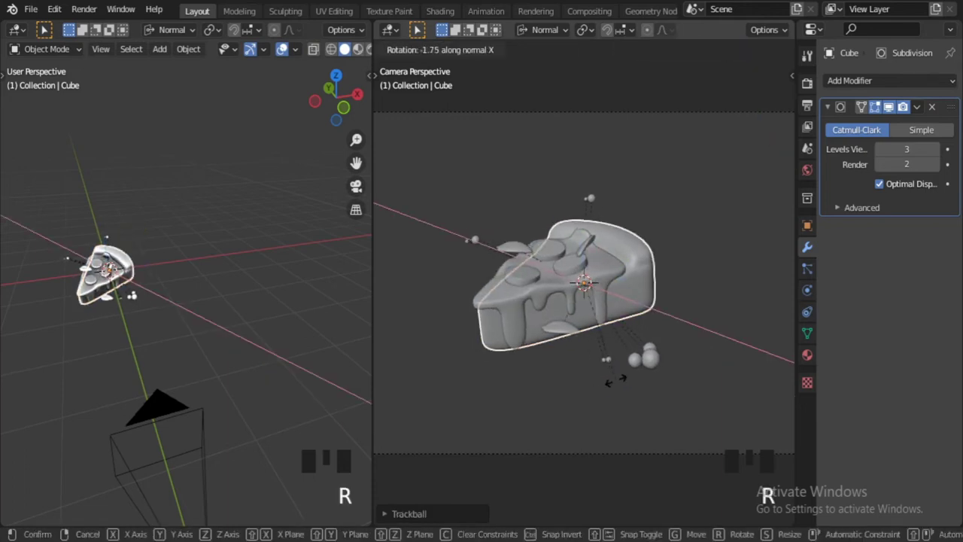
{"action": "left_click", "coordinate": [587, 225]}
{"action": "left_click", "coordinate": [582, 479]}
{"action": "scroll", "scroll_direction": "down", "scroll_amount": 3}
{"action": "left_click", "coordinate": [175, 412]}
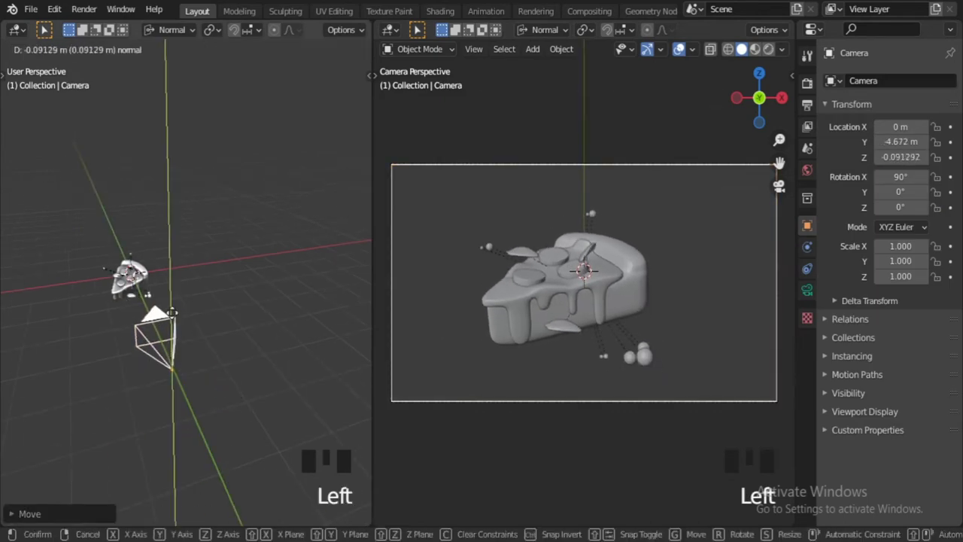
{"action": "key", "text": "r"}
{"action": "left_click", "coordinate": [538, 453]}
{"action": "scroll", "scroll_direction": "up", "scroll_amount": 3}
{"action": "left_click", "coordinate": [687, 412]}
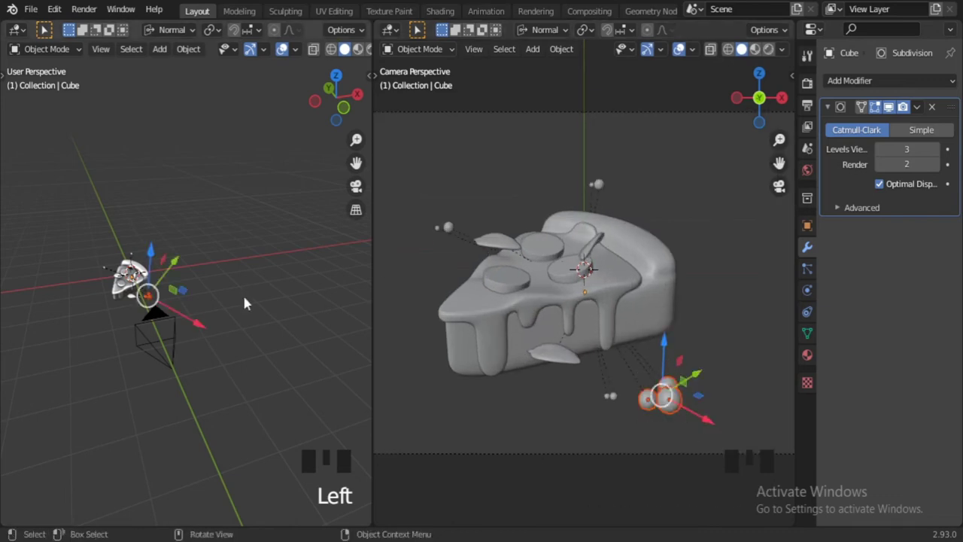
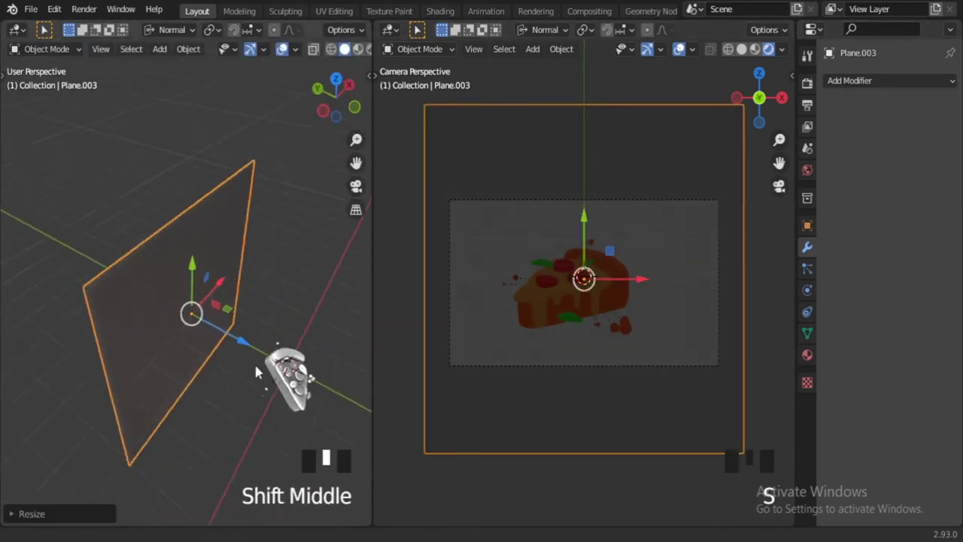
- Add a disk area light at 1000 W, enlarge it and aim it at the pizza slice
{"action": "left_click", "coordinate": [303, 362]}
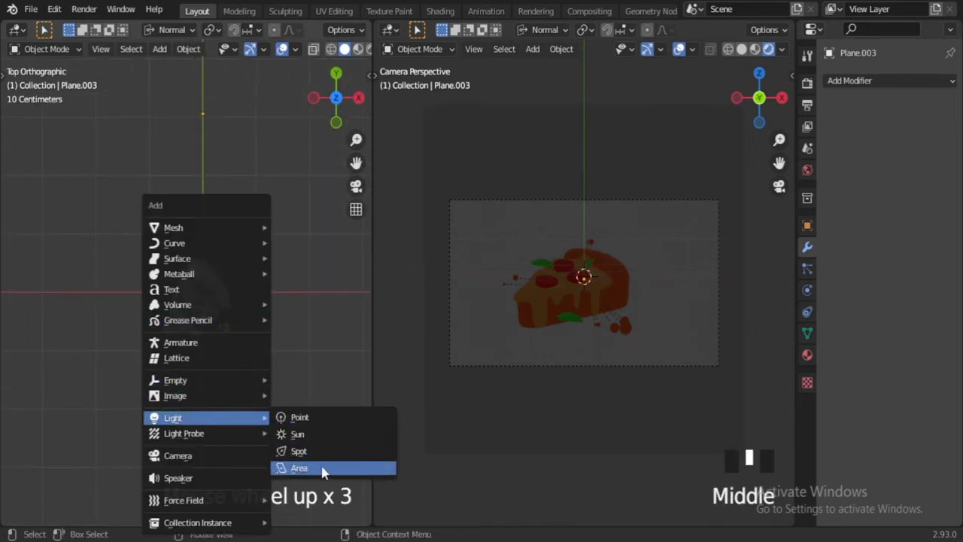
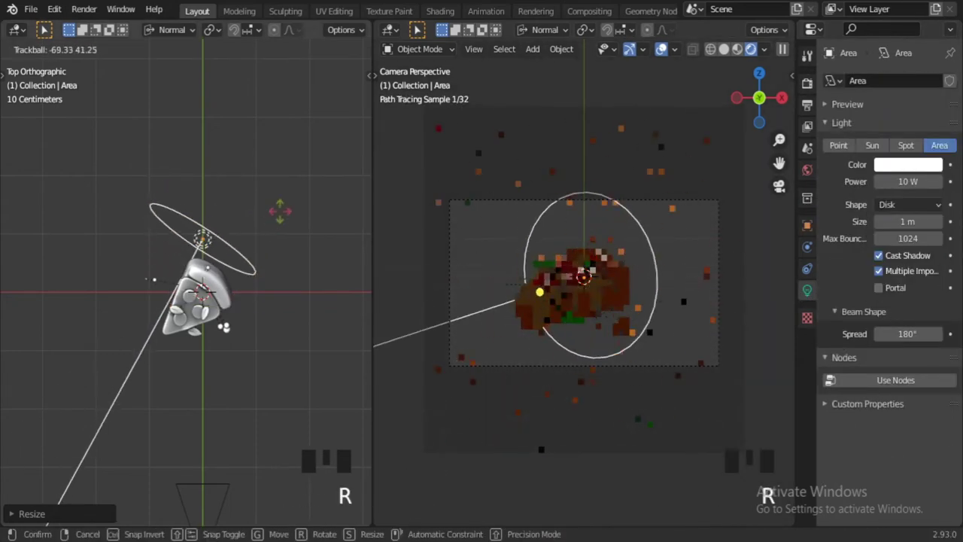
{"action": "key", "text": "g"}
{"action": "middle_click", "coordinate": [260, 276]}
{"action": "key", "text": "s"}
{"action": "middle_click", "coordinate": [170, 206]}
{"action": "left_click", "coordinate": [170, 206]}
- Duplicate the area light from top view and rotate and move the copy around the slice
{"action": "key", "text": "KP_0"}
{"action": "middle_click", "coordinate": [170, 205]}
{"action": "scroll", "scroll_direction": "up", "scroll_amount": 3}
{"action": "left_click_drag", "start_coordinate": [167, 206], "coordinate": [148, 284]}
{"action": "key", "text": "KP_7"}
{"action": "key", "text": "shift+d"}
{"action": "key", "text": "r"}
{"action": "key", "text": "g"}
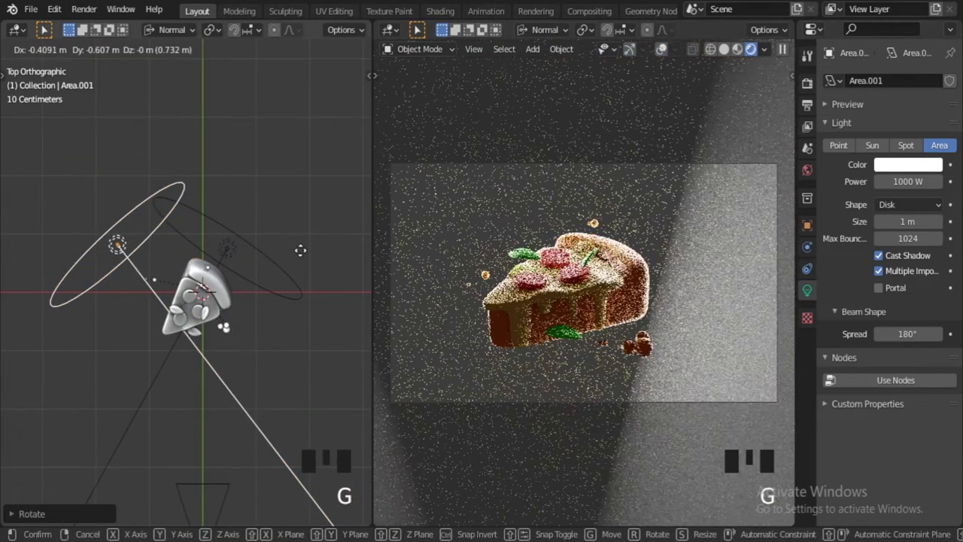
- Make a third area light at 500 W and check the result in rendered camera view
{"action": "scroll", "scroll_direction": "down", "scroll_amount": 3}
{"action": "left_click_drag", "start_coordinate": [232, 232], "coordinate": [131, 164]}
{"action": "left_click", "coordinate": [132, 165]}
{"action": "scroll", "scroll_direction": "down", "scroll_amount": 3}
{"action": "left_click", "coordinate": [198, 267]}
{"action": "scroll", "scroll_direction": "up", "scroll_amount": 3}
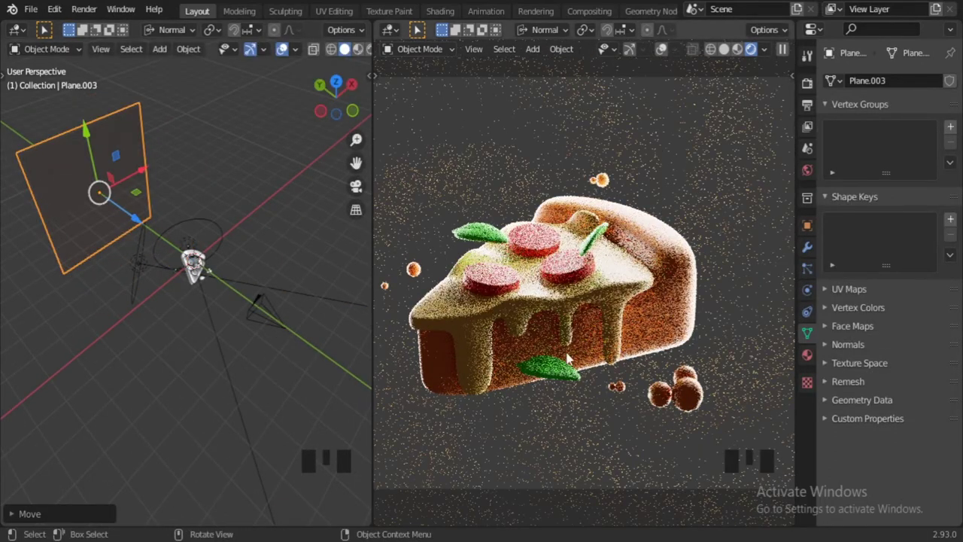
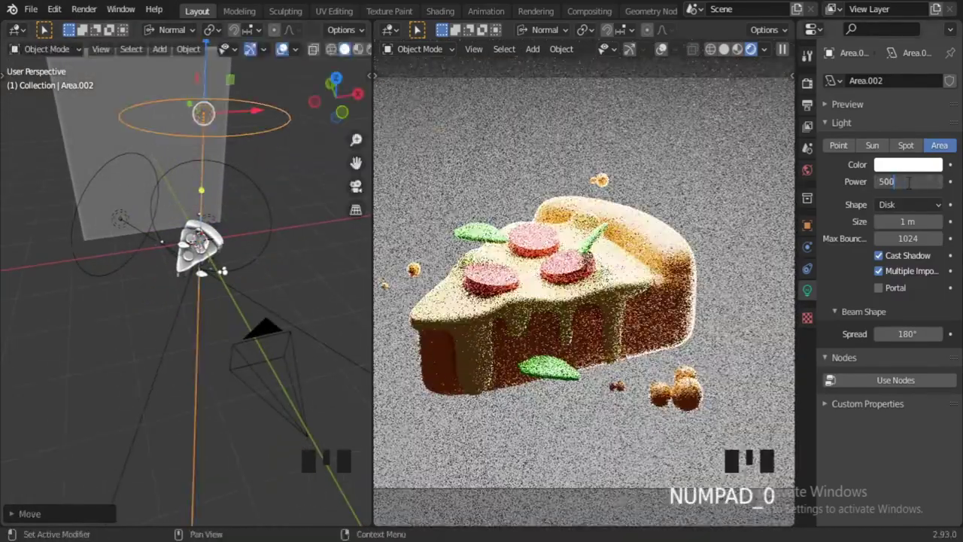
- Select the area lights in the Outliner and move them into a new 'Lights' collection
{"action": "left_click", "coordinate": [810, 78]}
{"action": "scroll", "scroll_direction": "down", "scroll_amount": 3}
{"action": "left_click", "coordinate": [888, 482]}
{"action": "left_click_drag", "start_coordinate": [916, 439], "coordinate": [217, 264]}
{"action": "left_click_drag", "start_coordinate": [217, 264], "coordinate": [213, 269]}
{"action": "left_click_drag", "start_coordinate": [213, 269], "coordinate": [162, 203]}
{"action": "double_click", "coordinate": [213, 270]}
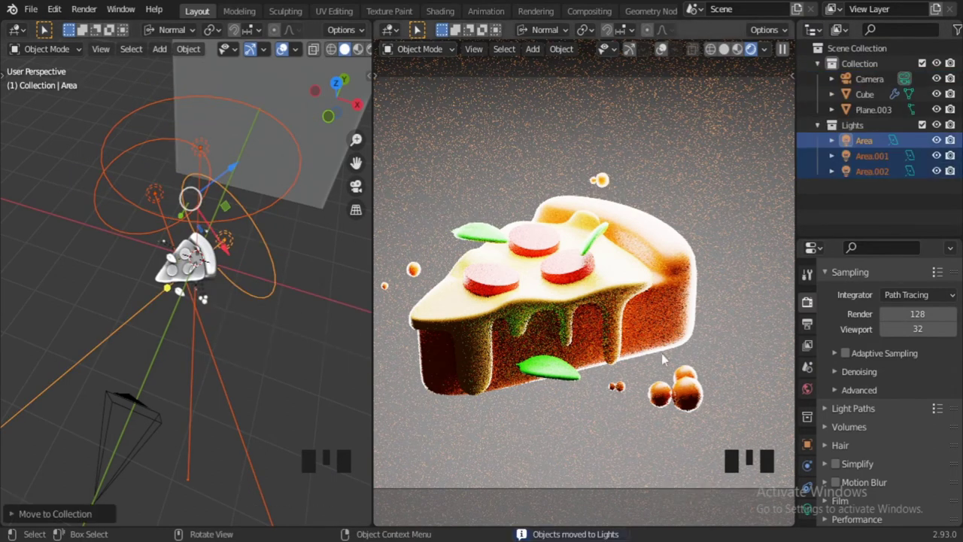
- Move the third area light around the slice from top view and confirm its position
{"action": "left_click", "coordinate": [856, 164]}
{"action": "left_click", "coordinate": [344, 241]}
{"action": "left_click", "coordinate": [944, 165]}
{"action": "key", "text": "KP_7"}
{"action": "scroll", "scroll_direction": "up", "scroll_amount": 3}
{"action": "left_click", "coordinate": [285, 307]}
{"action": "key", "text": "g"}
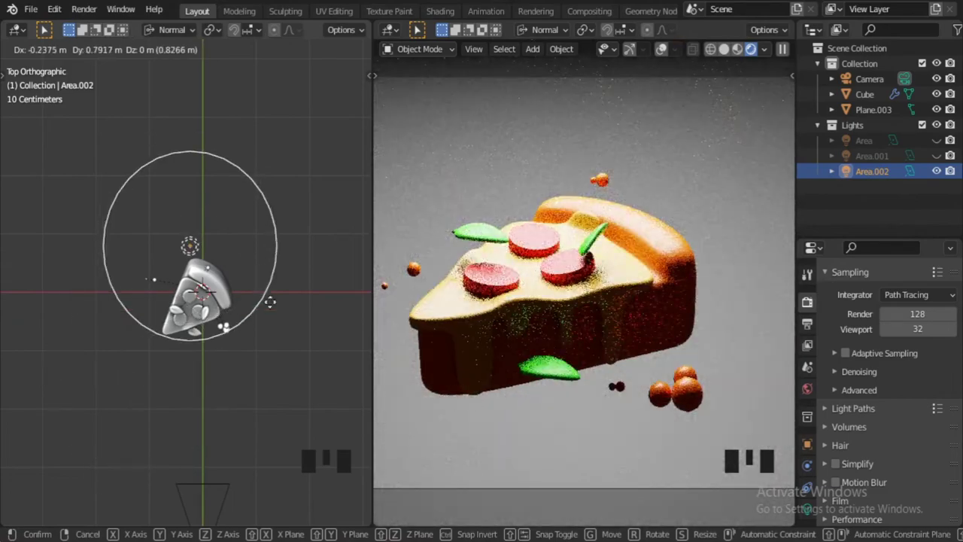
{"action": "key", "text": "g"}
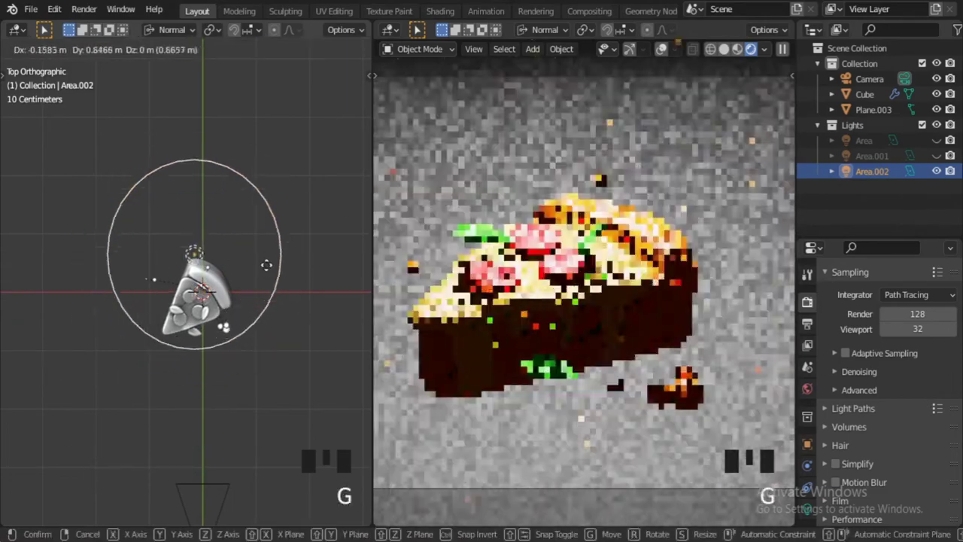
{"action": "left_click", "coordinate": [944, 159]}
- Add a fourth area light and start repositioning it beside the slice
{"action": "left_click", "coordinate": [943, 144]}
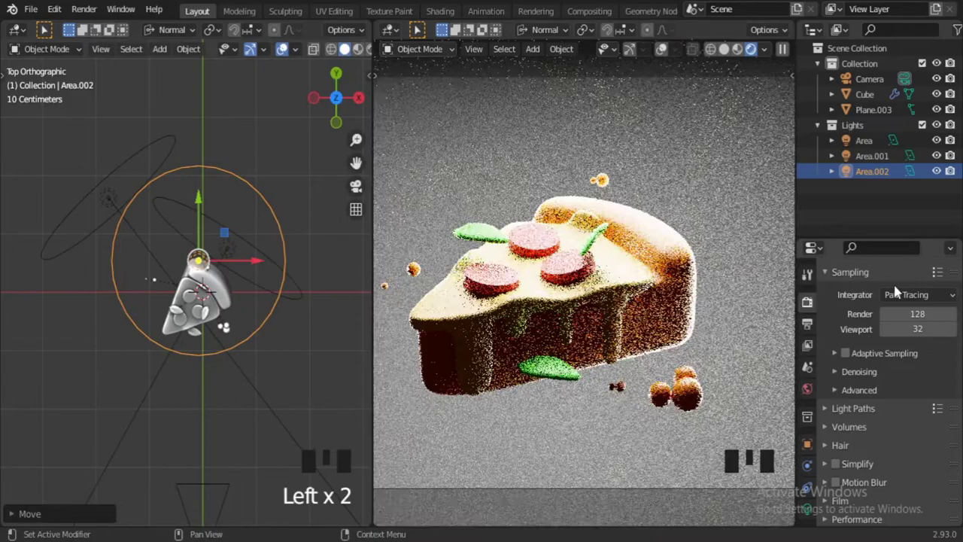
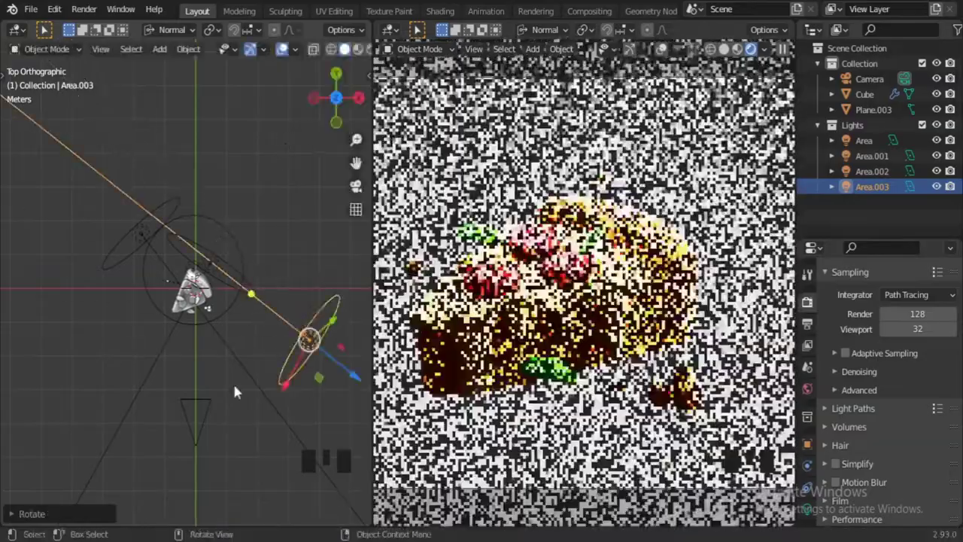
{"action": "key", "text": "g"}
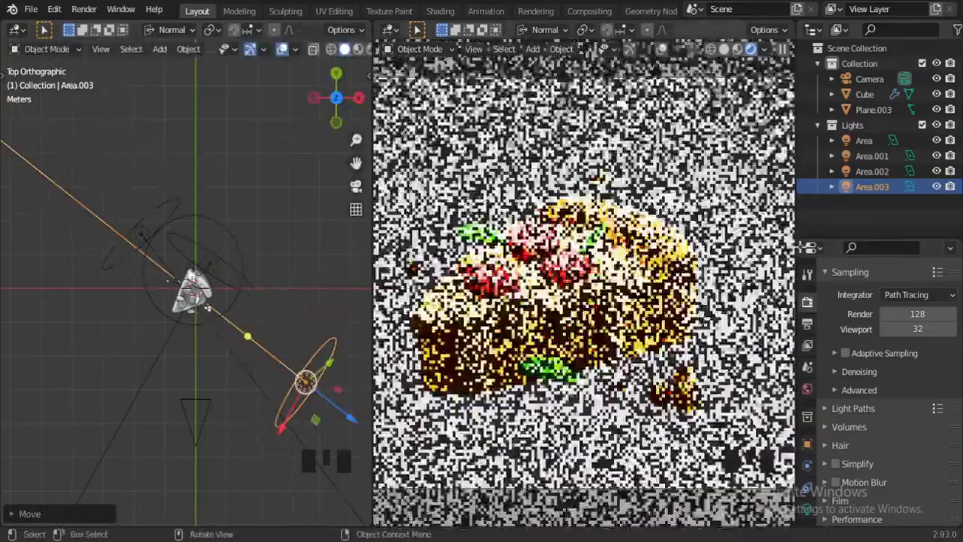
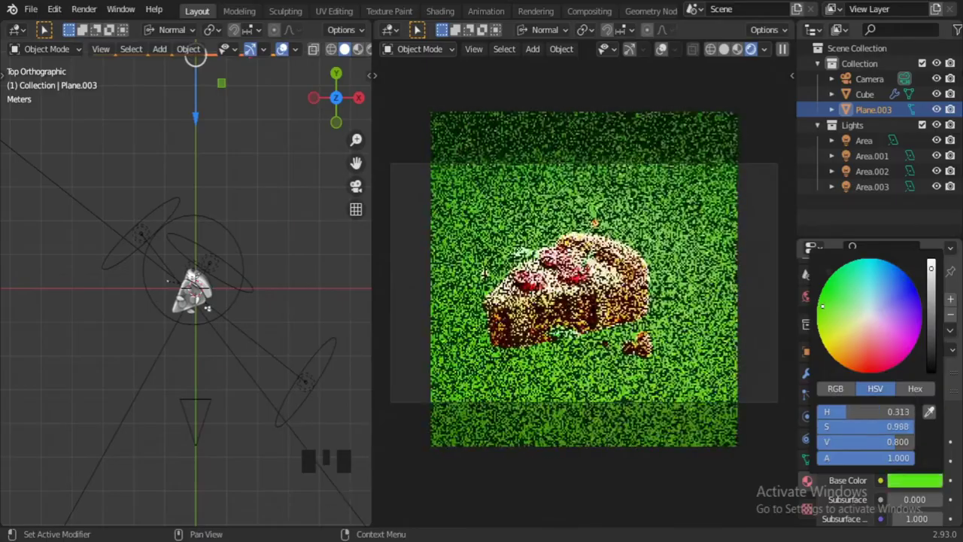
- Set the backdrop plane's Base Color to a deep blue
{"action": "scroll", "scroll_direction": "down", "scroll_amount": 3}
{"action": "key", "text": "s"}
{"action": "scroll", "scroll_direction": "up", "scroll_amount": 3}
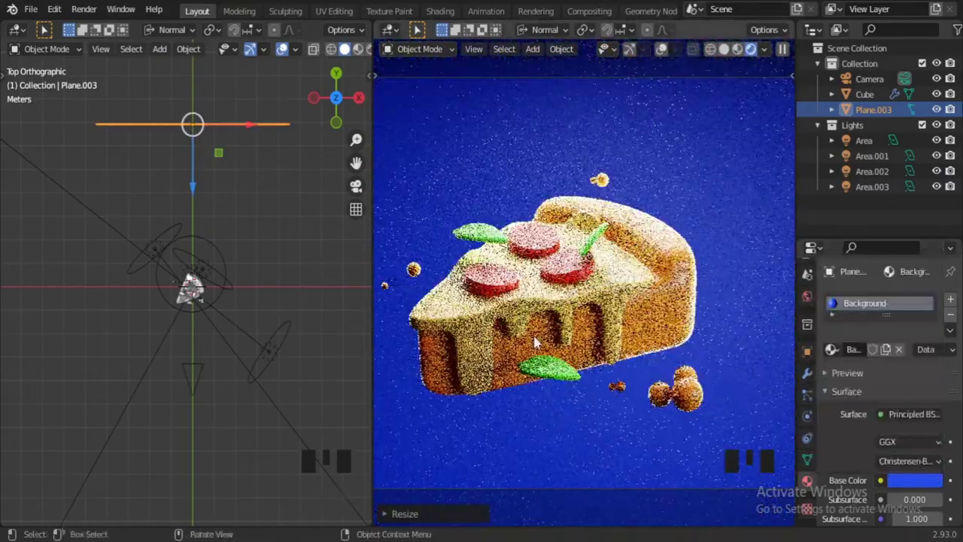
{"action": "left_click_drag", "start_coordinate": [286, 344], "coordinate": [278, 281]}
{"action": "scroll", "scroll_direction": "up", "scroll_amount": 3}
{"action": "scroll", "scroll_direction": "up", "scroll_amount": 3}
- Switch Area.002 off in the Outliner and turn the fourth area light back on
{"action": "left_click", "coordinate": [941, 158]}
{"action": "double_click", "coordinate": [942, 158]}
{"action": "left_click_drag", "start_coordinate": [940, 158], "coordinate": [941, 142]}
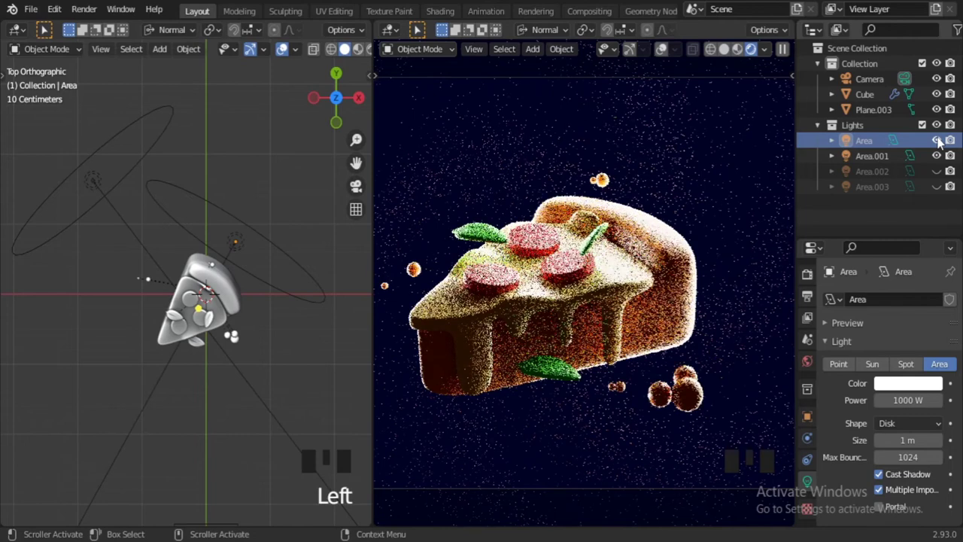
{"action": "left_click", "coordinate": [942, 189]}
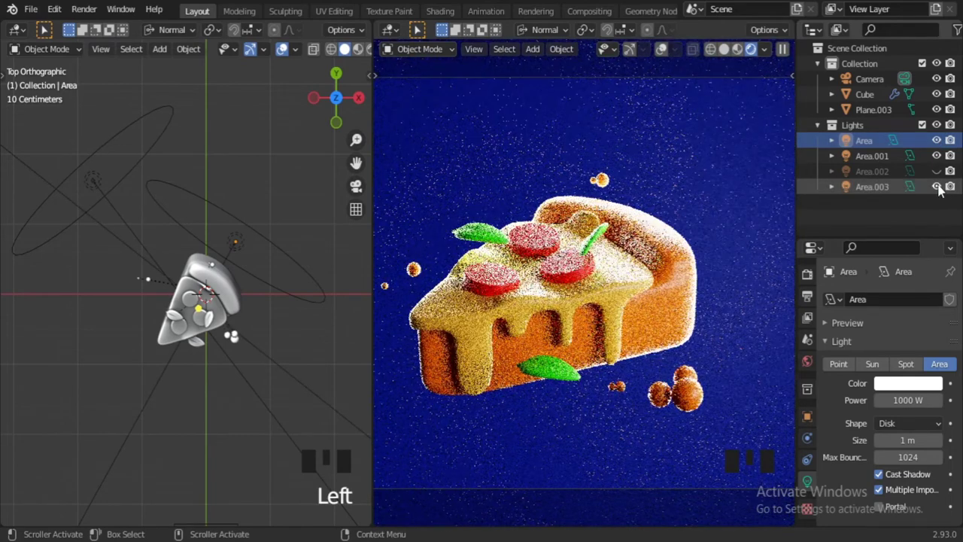
- Warm Cube.001's cheese Base Color toward a golden yellow
{"action": "scroll", "scroll_direction": "down", "scroll_amount": 3}
{"action": "scroll", "scroll_direction": "down", "scroll_amount": 3}
{"action": "left_click_drag", "start_coordinate": [473, 338], "coordinate": [889, 409]}
{"action": "scroll", "scroll_direction": "down", "scroll_amount": 3}
{"action": "left_click_drag", "start_coordinate": [916, 433], "coordinate": [918, 445]}
{"action": "left_click_drag", "start_coordinate": [926, 435], "coordinate": [935, 373]}
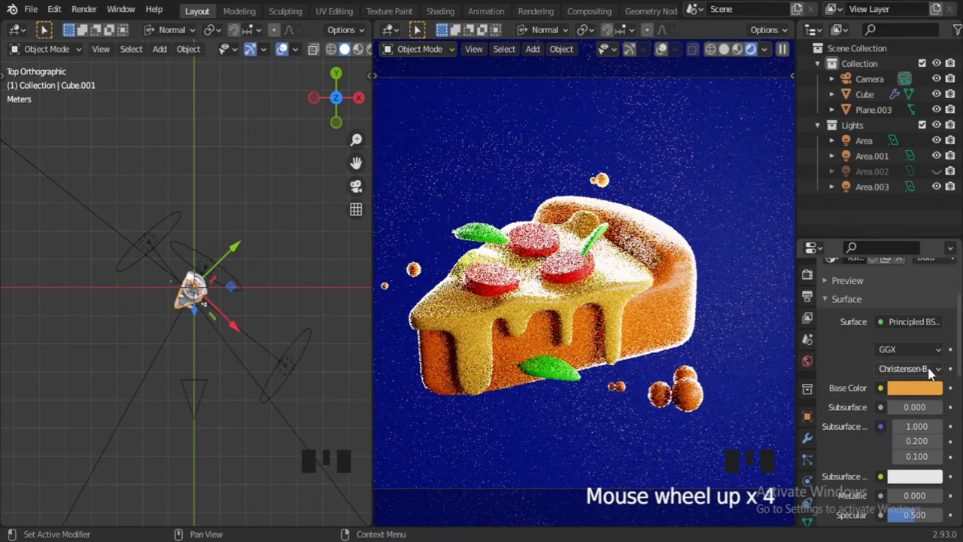
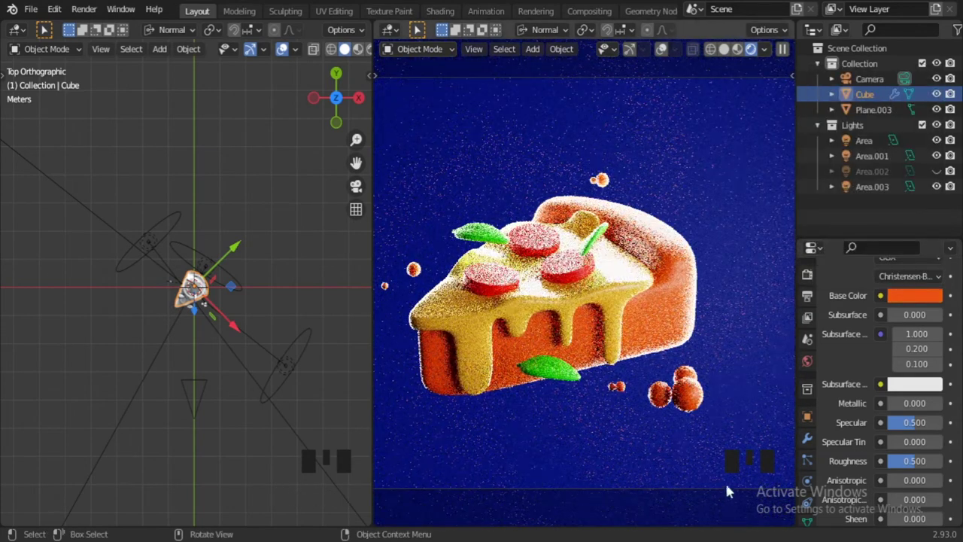
- Hide Area.001, Area.002 and Area.003, show Area and select it as the only light
{"action": "left_click", "coordinate": [943, 190]}
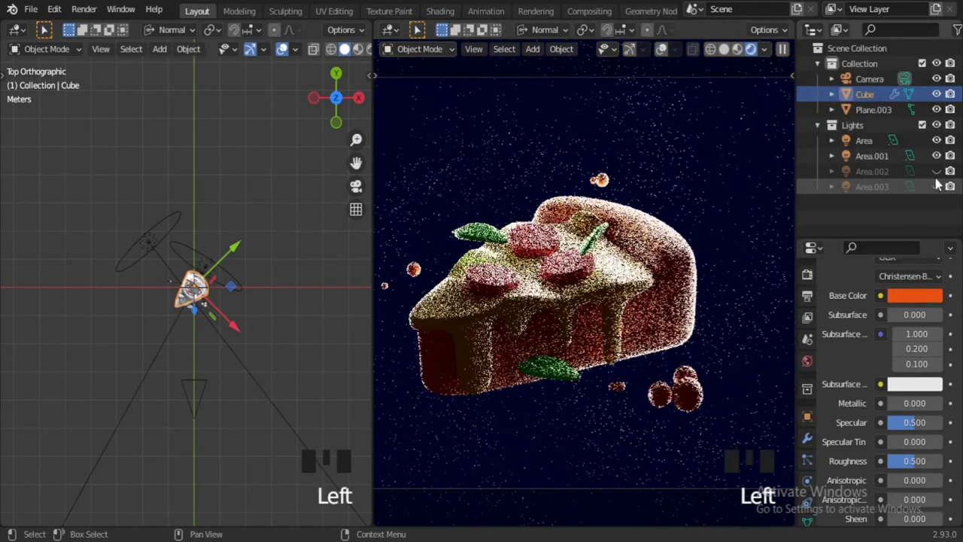
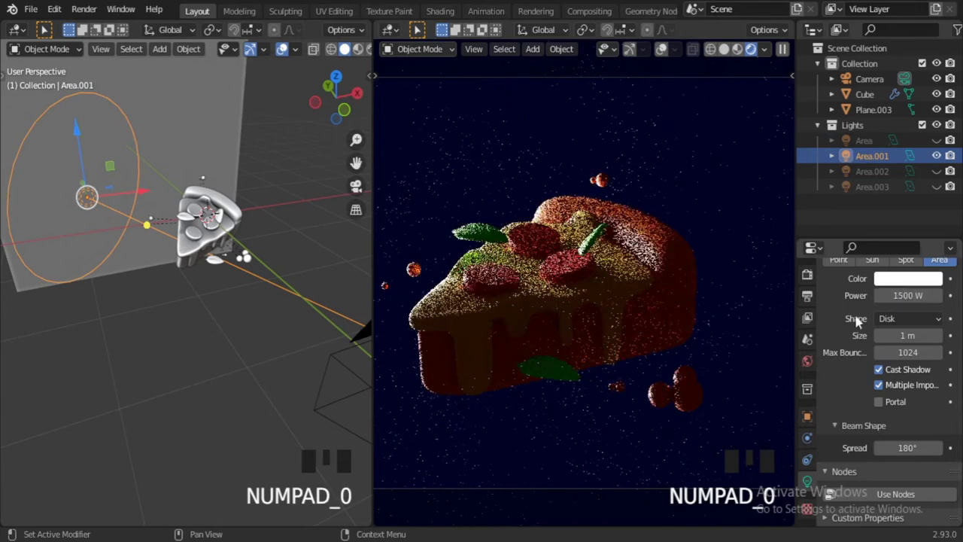
{"action": "left_click", "coordinate": [943, 154]}
{"action": "left_click", "coordinate": [943, 145]}
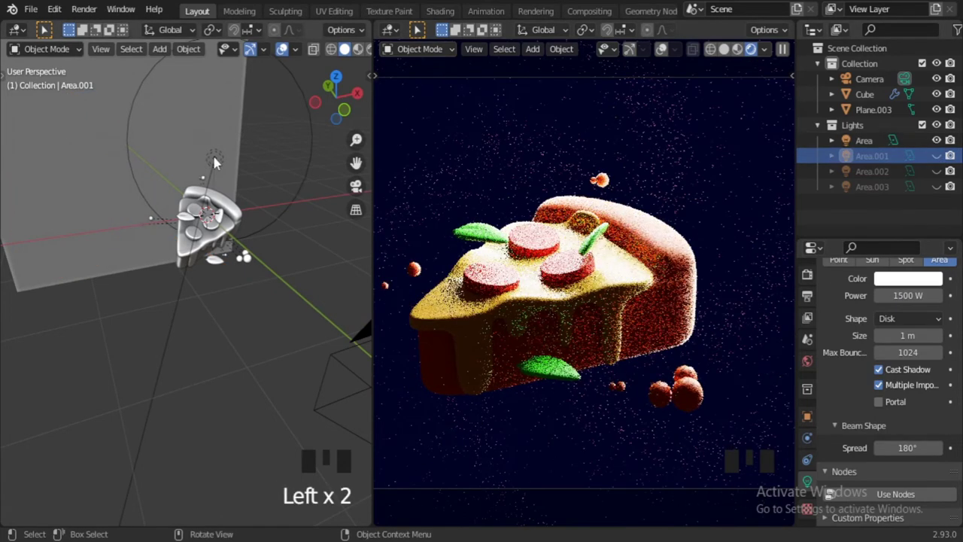
{"action": "left_click", "coordinate": [220, 160]}
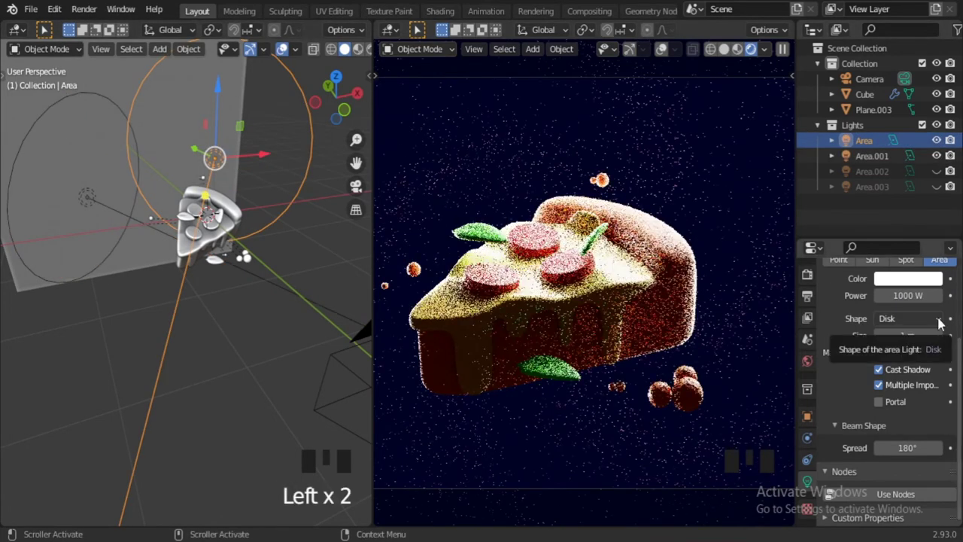
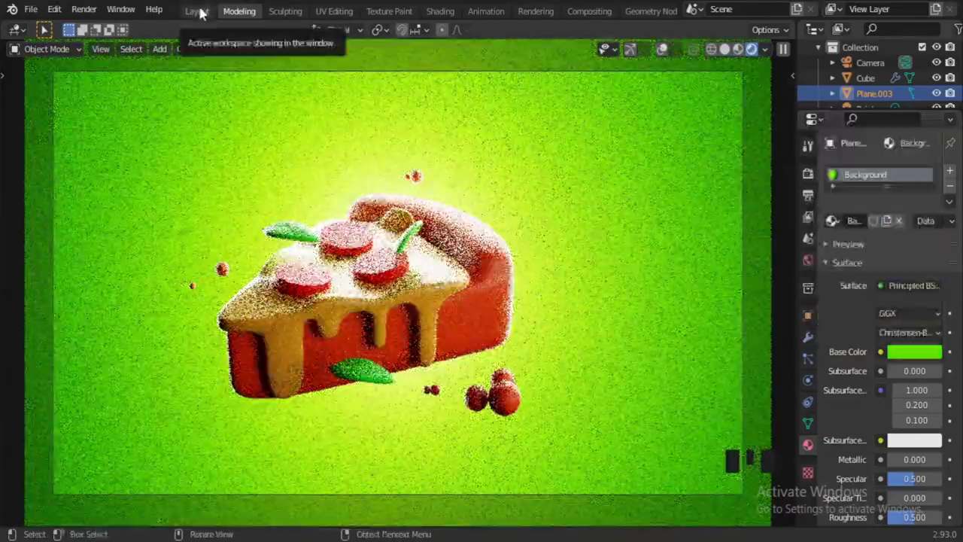
- Return to the live-preview layout, lower Area's power to 700 W and toggle the point light off and on
{"action": "left_click", "coordinate": [205, 11]}
{"action": "scroll", "scroll_direction": "up", "scroll_amount": 3}
{"action": "left_click_drag", "start_coordinate": [224, 368], "coordinate": [279, 305]}
{"action": "scroll", "scroll_direction": "up", "scroll_amount": 3}
{"action": "left_click", "coordinate": [876, 148]}
{"action": "left_click", "coordinate": [931, 214]}
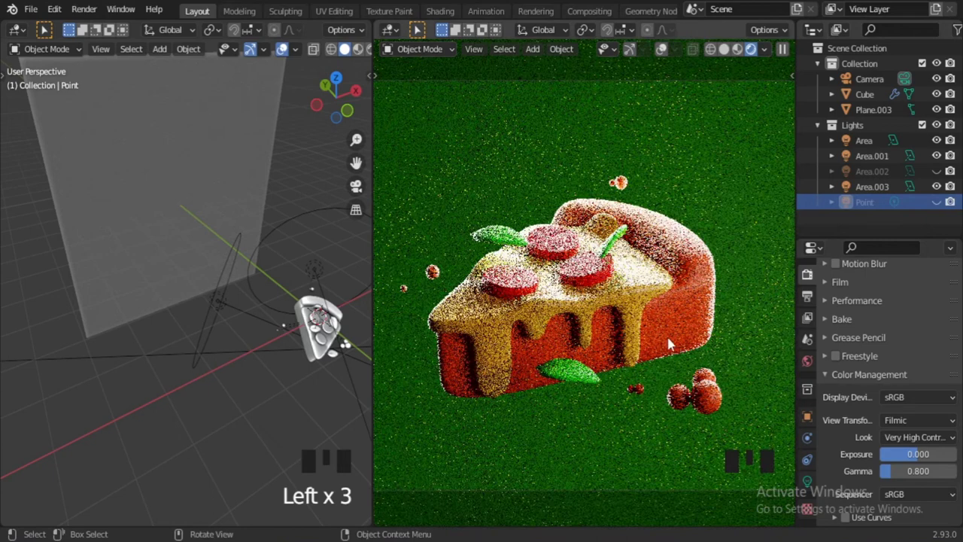
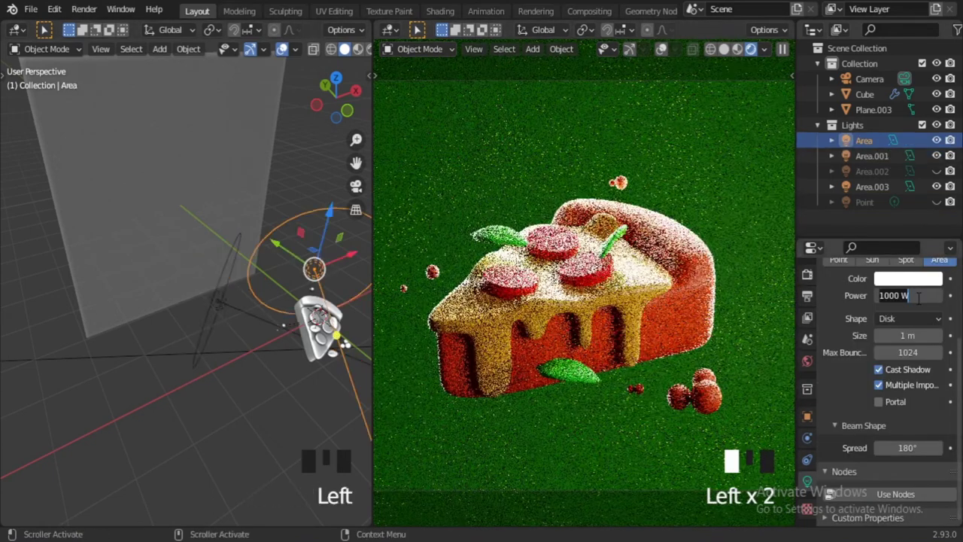
{"action": "key", "text": "KP_0"}
{"action": "left_click", "coordinate": [940, 207]}
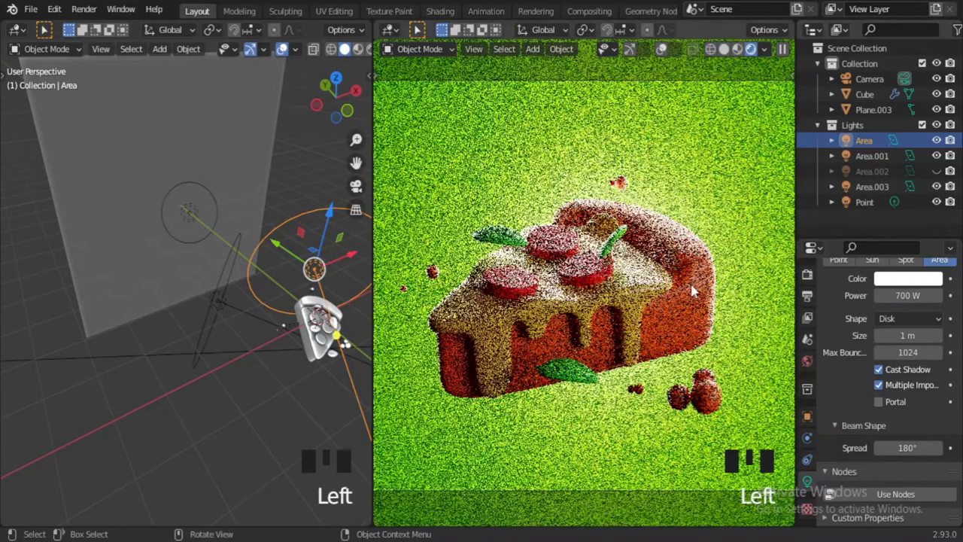
- Show Area.002 again and hide the first and second area lights
{"action": "left_click_drag", "start_coordinate": [243, 358], "coordinate": [286, 319]}
{"action": "scroll", "scroll_direction": "up", "scroll_amount": 3}
{"action": "scroll", "scroll_direction": "up", "scroll_amount": 3}
{"action": "left_click", "coordinate": [940, 176]}
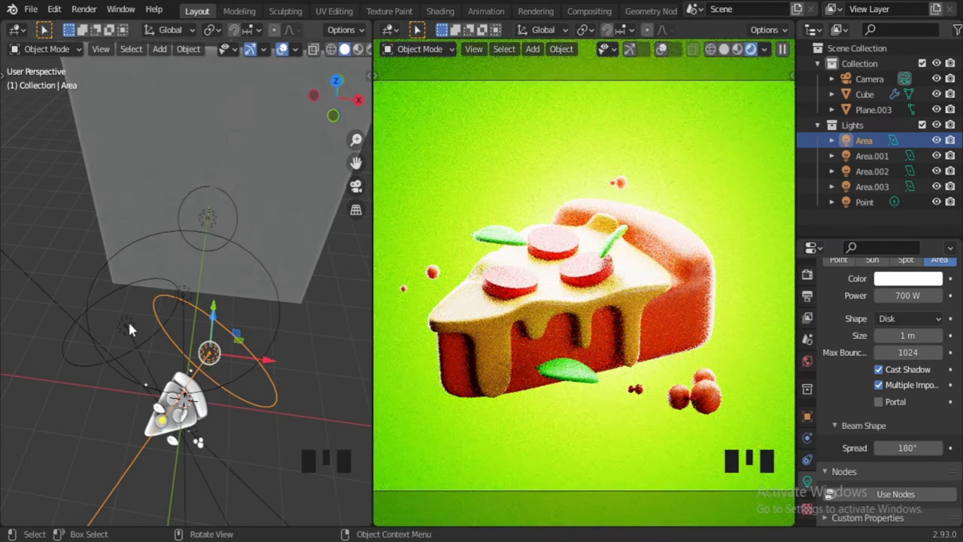
{"action": "left_click", "coordinate": [134, 327]}
{"action": "left_click_drag", "start_coordinate": [162, 409], "coordinate": [252, 293]}
{"action": "left_click", "coordinate": [940, 162]}
- Hide the fourth area light, then select Plane.003 and push the backdrop farther from the slice
{"action": "left_click_drag", "start_coordinate": [246, 257], "coordinate": [936, 147]}
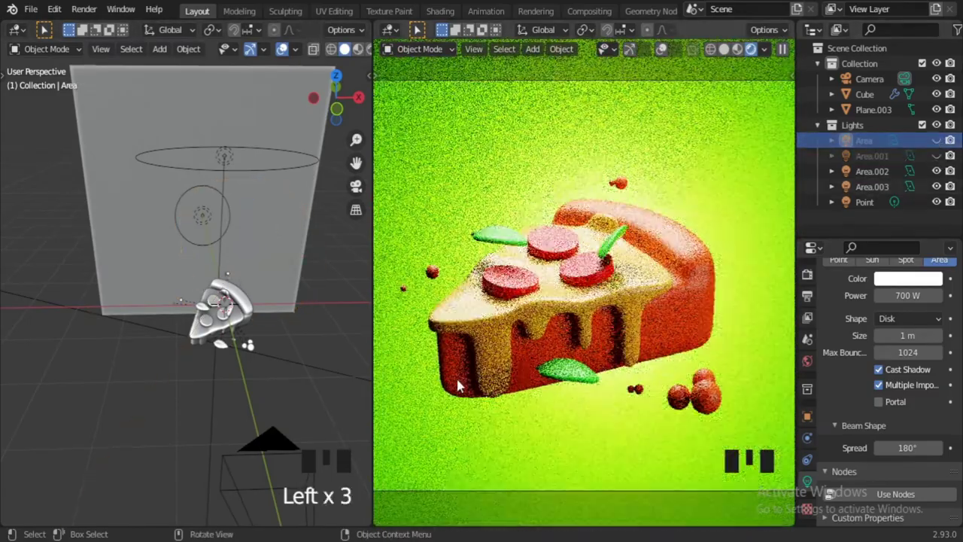
{"action": "left_click_drag", "start_coordinate": [940, 184], "coordinate": [944, 164]}
{"action": "scroll", "scroll_direction": "down", "scroll_amount": 3}
{"action": "scroll", "scroll_direction": "up", "scroll_amount": 3}
{"action": "scroll", "scroll_direction": "up", "scroll_amount": 3}
{"action": "left_click", "coordinate": [944, 164]}
{"action": "left_click", "coordinate": [943, 176]}
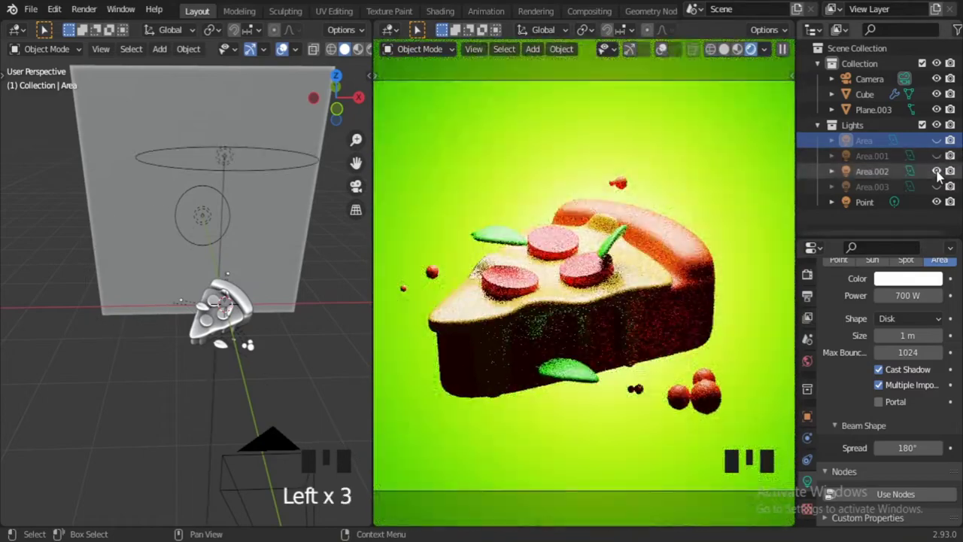
{"action": "left_click_drag", "start_coordinate": [246, 298], "coordinate": [170, 248]}
{"action": "left_click", "coordinate": [170, 248]}
{"action": "left_click", "coordinate": [153, 219]}
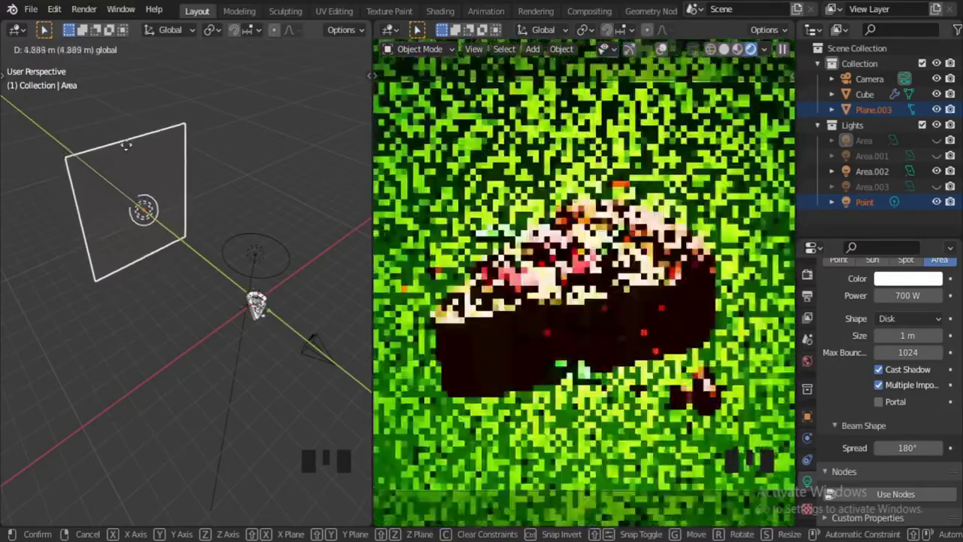
{"action": "scroll", "scroll_direction": "down", "scroll_amount": 3}
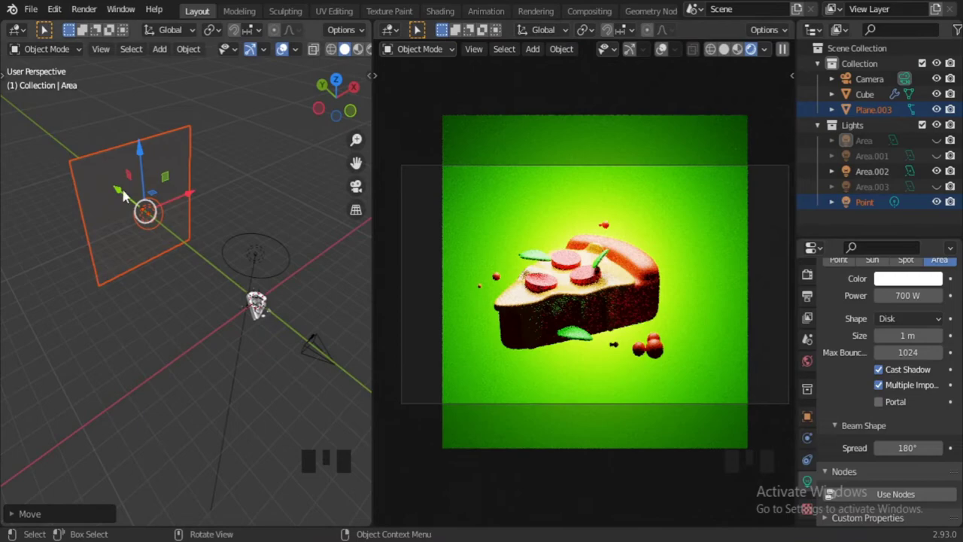
- Move Plane.003 back toward the slice and set its Base Color to blue
{"action": "left_click", "coordinate": [123, 193]}
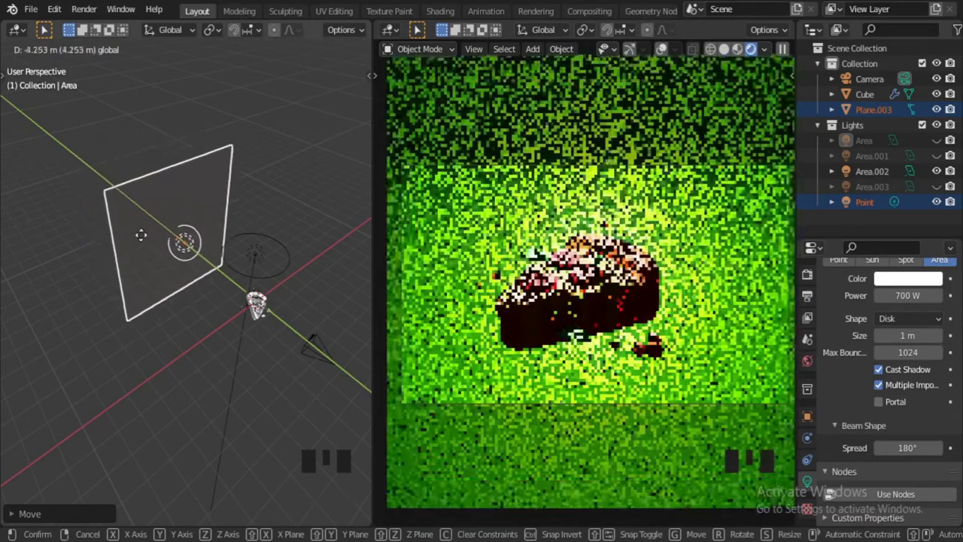
{"action": "left_click_drag", "start_coordinate": [158, 266], "coordinate": [817, 507]}
{"action": "scroll", "scroll_direction": "down", "scroll_amount": 3}
{"action": "left_click_drag", "start_coordinate": [915, 384], "coordinate": [888, 187]}
{"action": "scroll", "scroll_direction": "up", "scroll_amount": 3}
{"action": "scroll", "scroll_direction": "down", "scroll_amount": 3}
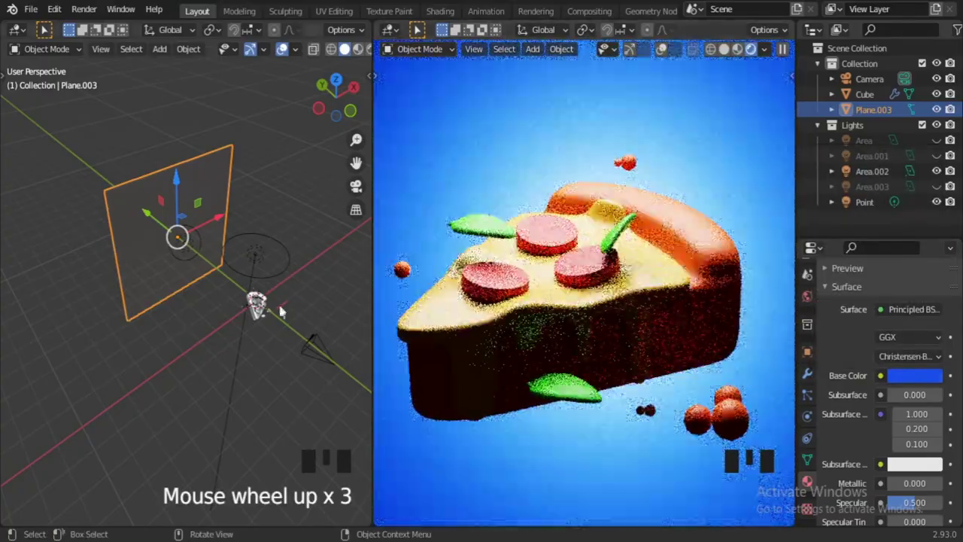
- Orbit around the scene, select Area.002 and delete it
{"action": "middle_click", "coordinate": [240, 337]}
{"action": "scroll", "scroll_direction": "up", "scroll_amount": 3}
{"action": "left_click_drag", "start_coordinate": [250, 295], "coordinate": [939, 167]}
{"action": "left_click_drag", "start_coordinate": [938, 160], "coordinate": [938, 147]}
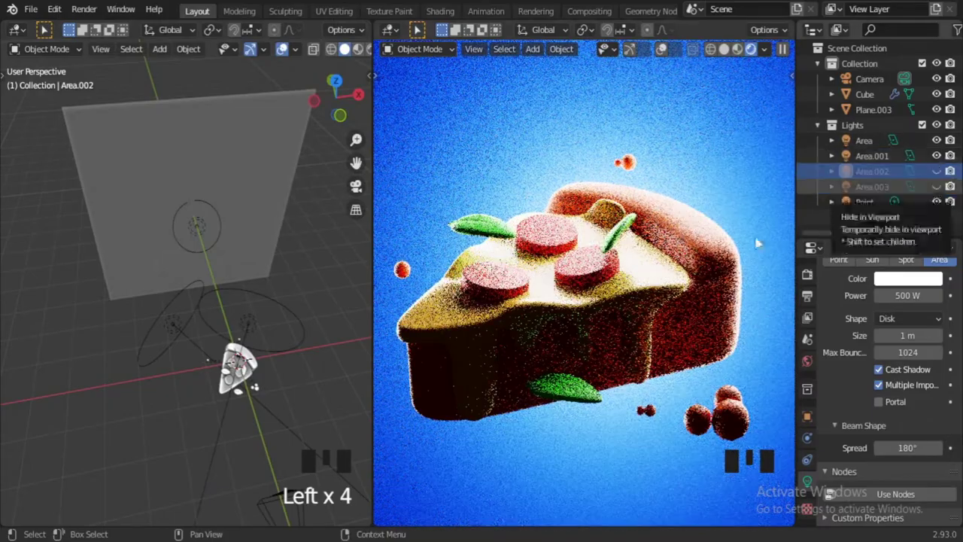
{"action": "left_click_drag", "start_coordinate": [872, 179], "coordinate": [944, 175]}
{"action": "left_click", "coordinate": [868, 176]}
{"action": "key", "text": "Delete"}
- Select Area.003 and move it around the slice from top view
{"action": "left_click", "coordinate": [943, 174]}
{"action": "scroll", "scroll_direction": "down", "scroll_amount": 3}
{"action": "left_click", "coordinate": [314, 378]}
{"action": "key", "text": "KP_7"}
{"action": "left_click_drag", "start_coordinate": [281, 383], "coordinate": [311, 321]}
{"action": "scroll", "scroll_direction": "up", "scroll_amount": 3}
{"action": "key", "text": "g"}
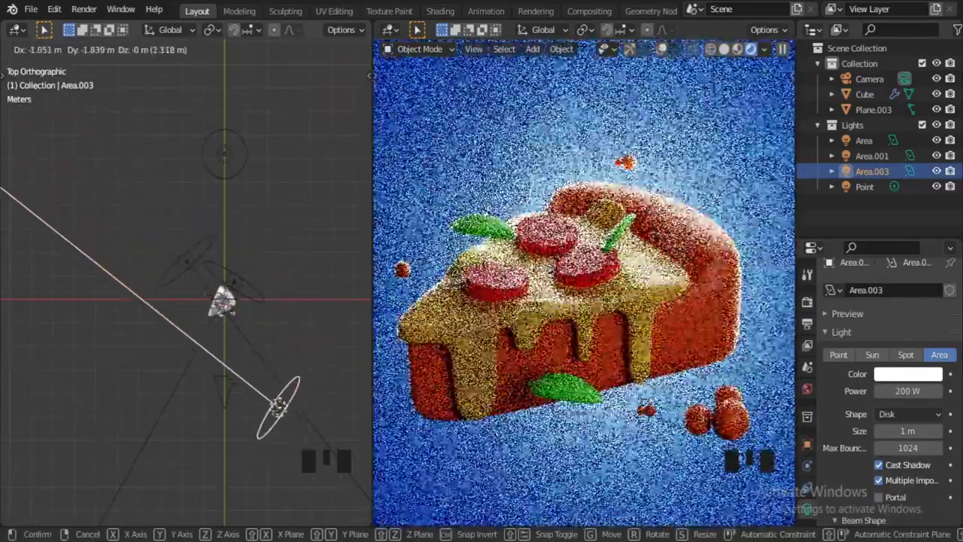
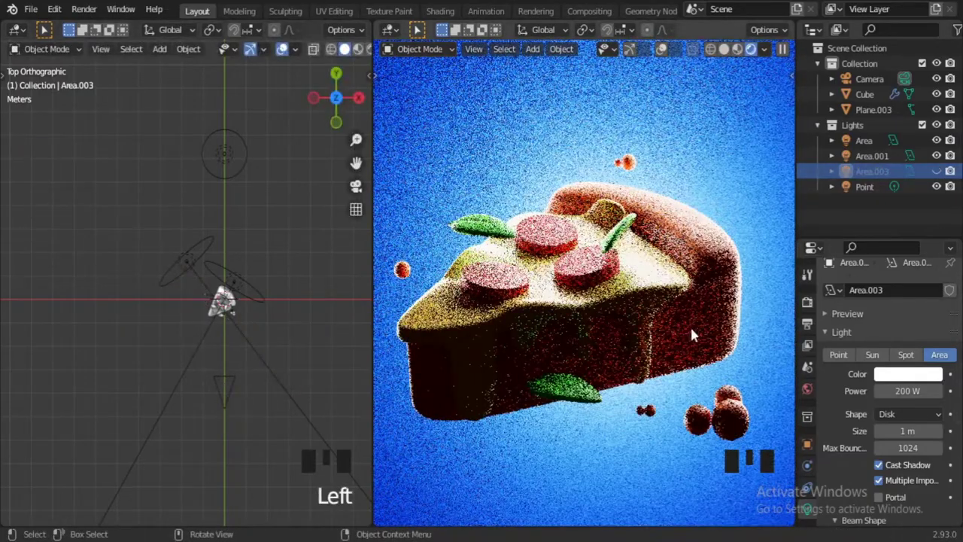
{"action": "scroll", "scroll_direction": "down", "scroll_amount": 3}
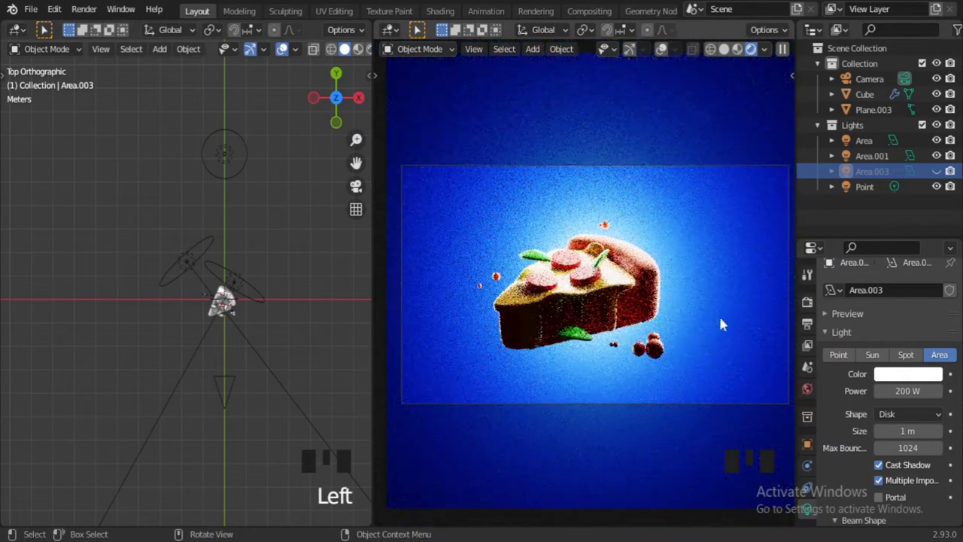
{"action": "scroll", "scroll_direction": "up", "scroll_amount": 3}
- Switch Area.003 back on and slide it along its axis beside the slice
{"action": "left_click", "coordinate": [307, 323]}
{"action": "left_click_drag", "start_coordinate": [178, 35], "coordinate": [267, 354]}
{"action": "middle_click", "coordinate": [267, 354]}
{"action": "left_click", "coordinate": [932, 180]}
{"action": "left_click", "coordinate": [355, 374]}
{"action": "scroll", "scroll_direction": "down", "scroll_amount": 3}
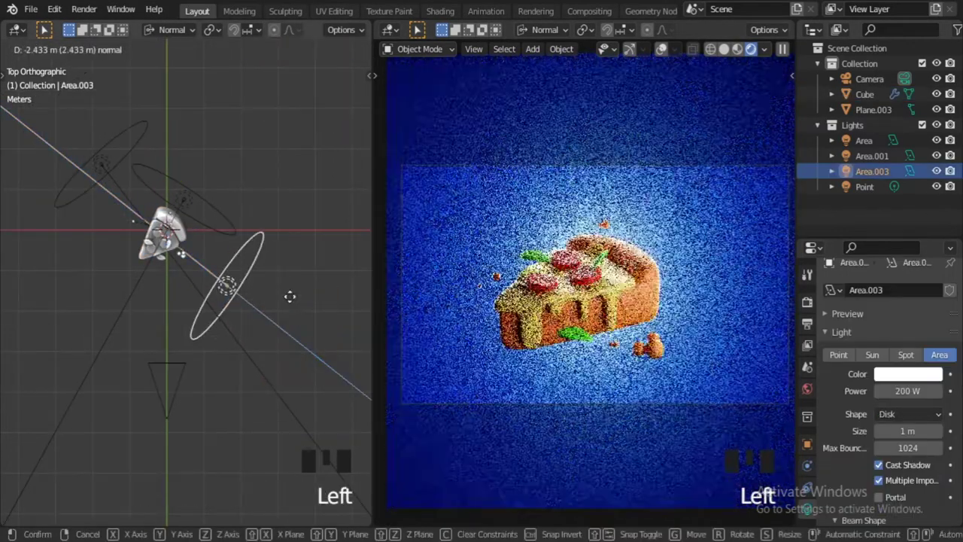
{"action": "scroll", "scroll_direction": "up", "scroll_amount": 3}
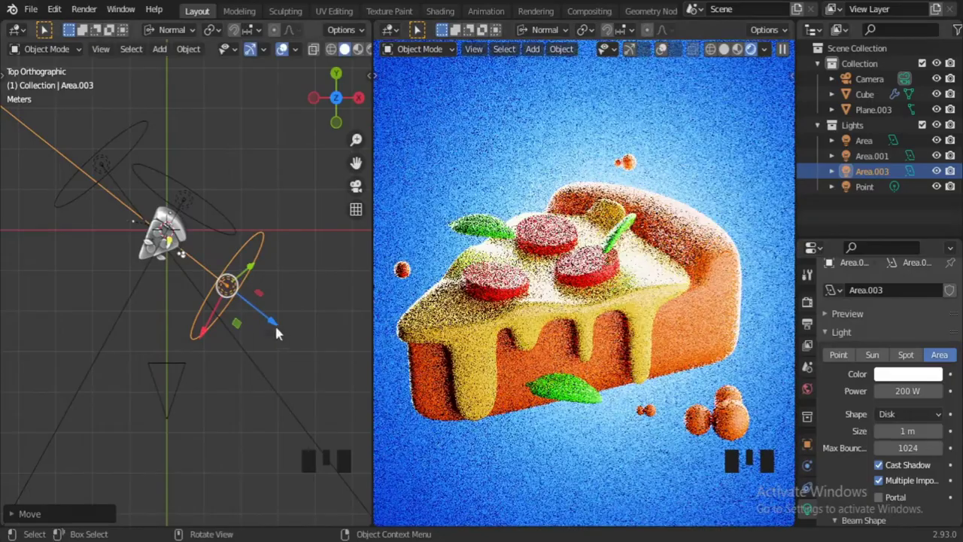
{"action": "left_click", "coordinate": [280, 324]}
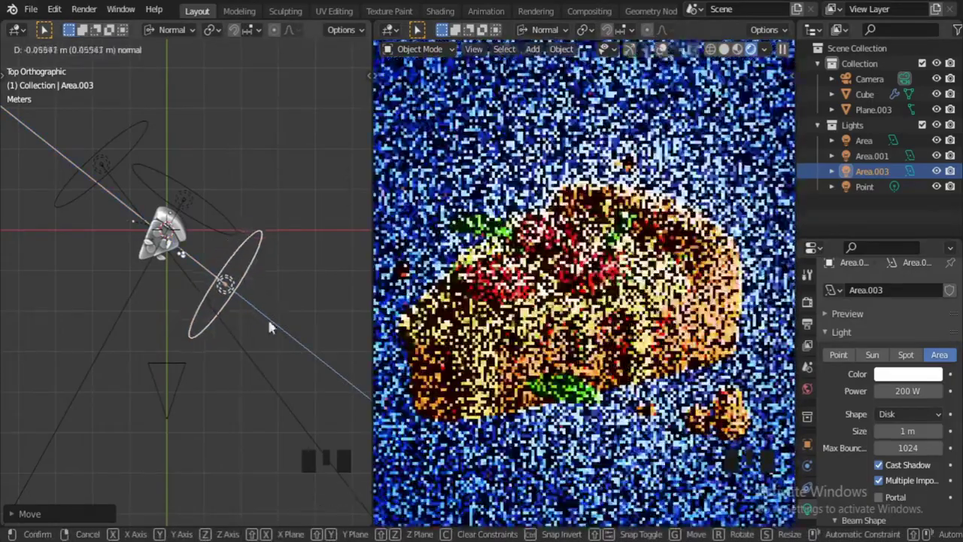
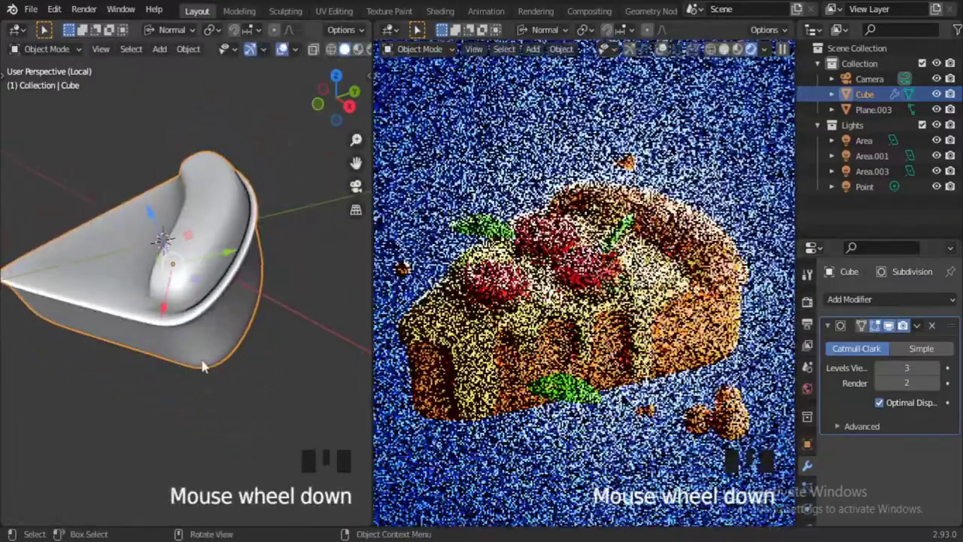
- Enter Edit Mode on Cube.001's cheese mesh and zoom out to frame it for subdivision adjustment
{"action": "left_click_drag", "start_coordinate": [152, 384], "coordinate": [149, 365]}
{"action": "key", "text": "/"}
{"action": "scroll", "scroll_direction": "down", "scroll_amount": 3}
{"action": "scroll", "scroll_direction": "down", "scroll_amount": 3}
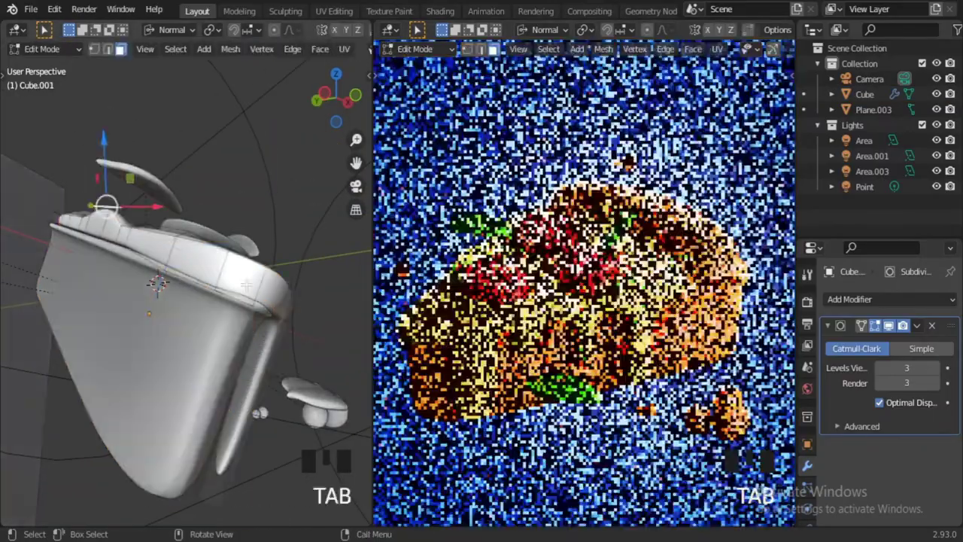